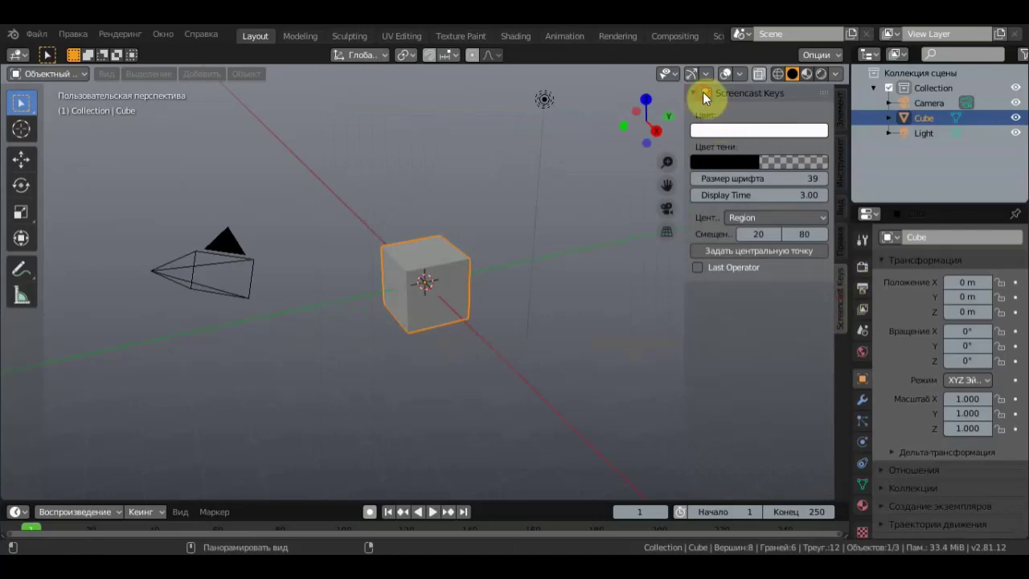
Step: Hide the Screencast Keys sidebar and turn off the camera and light in the Outliner
{"action": "key", "text": "n"}
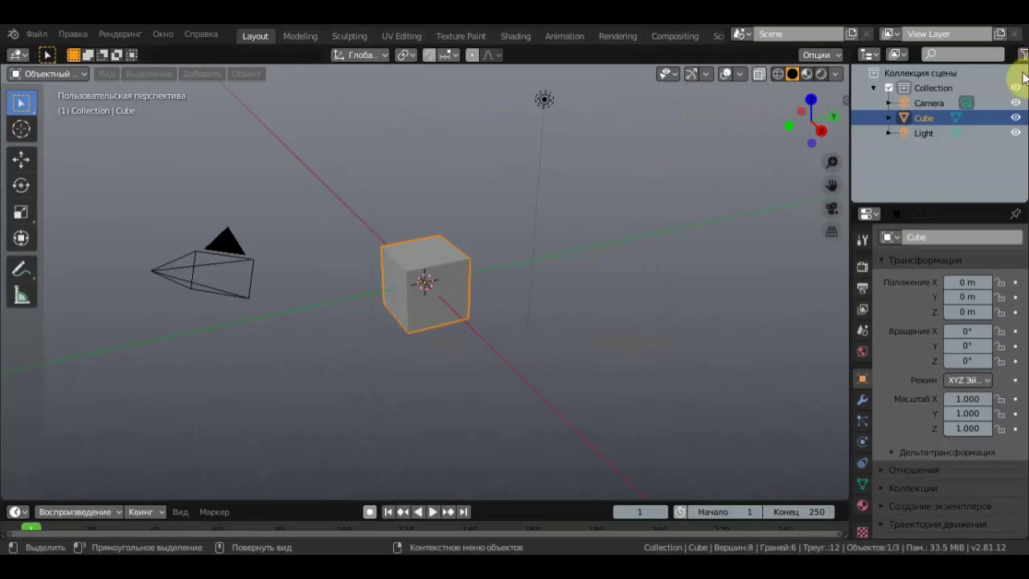
{"action": "left_click", "coordinate": [1021, 111]}
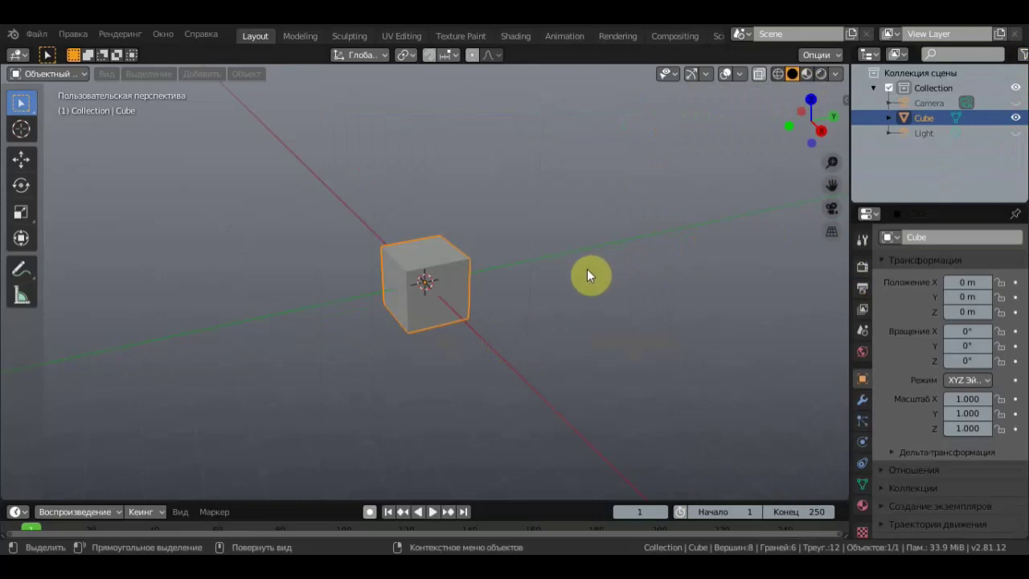
Step: Delete the default cube and add a plane mesh to the scene
{"action": "key", "text": "Delete"}
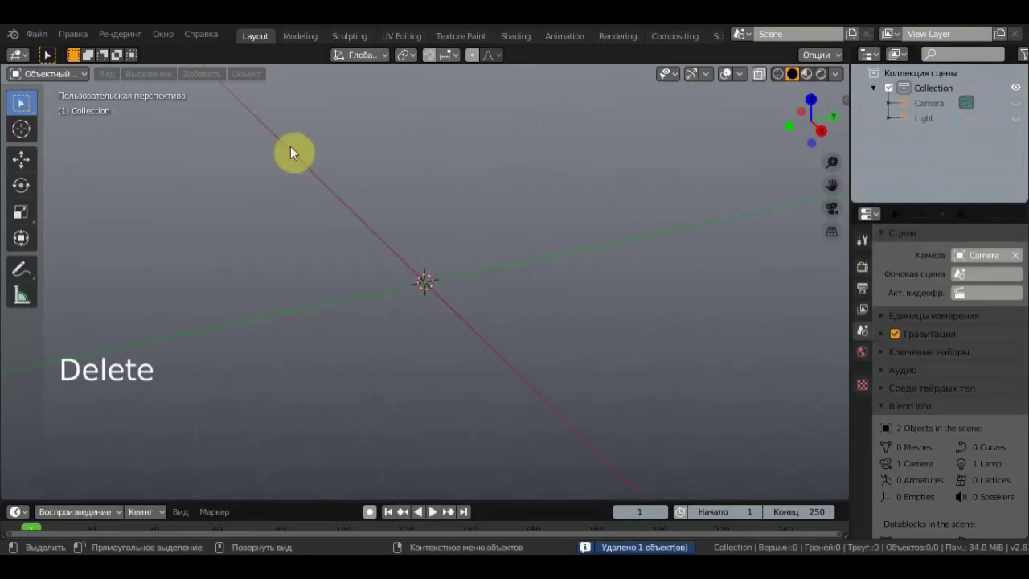
{"action": "left_click", "coordinate": [384, 99]}
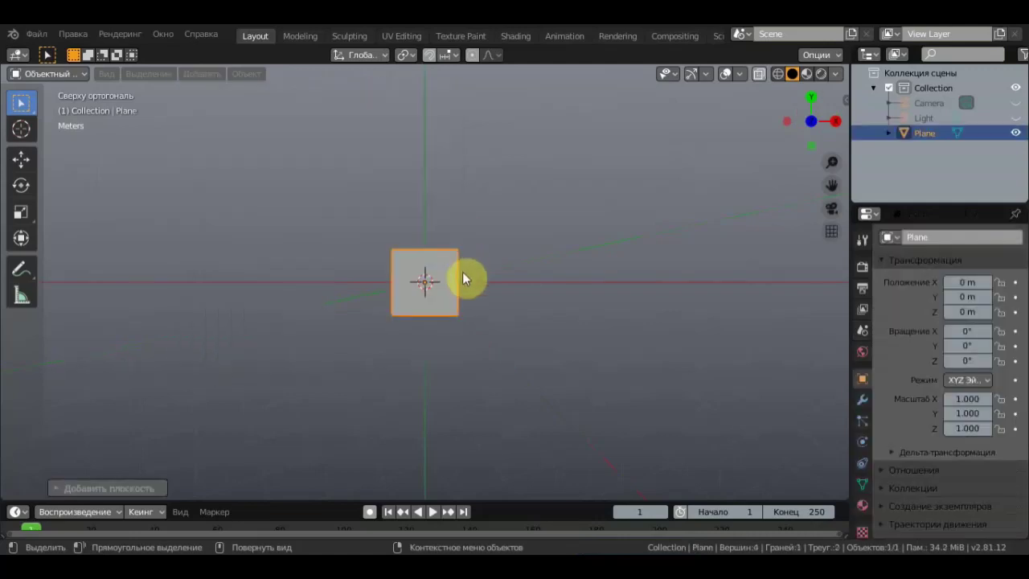
Step: In Edit Mode, subdivide the plane with more cuts into a 9 by 9 grid of squares
{"action": "key", "text": "s"}
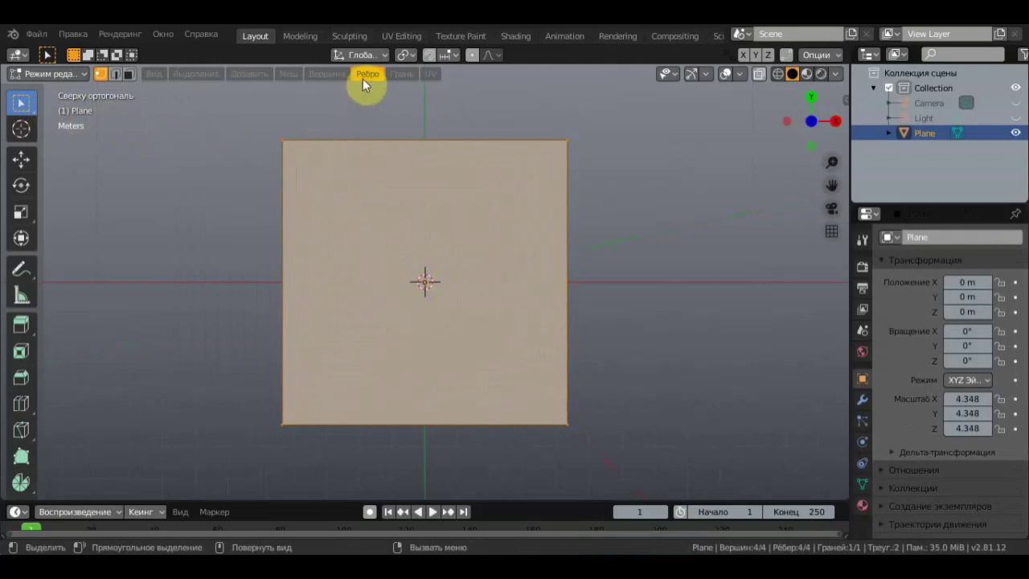
{"action": "left_click", "coordinate": [367, 81]}
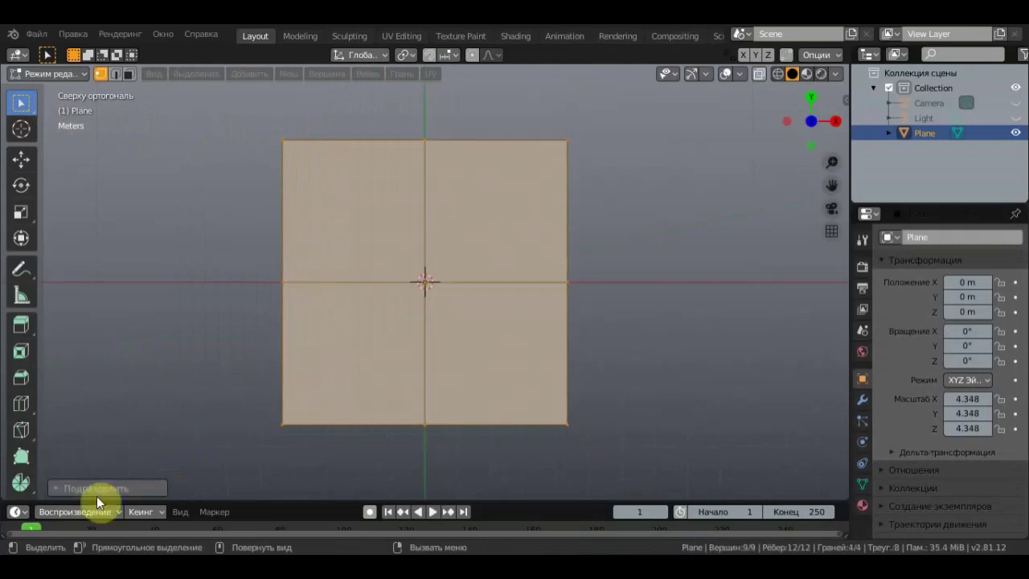
{"action": "left_click", "coordinate": [133, 486]}
{"action": "left_click", "coordinate": [249, 391]}
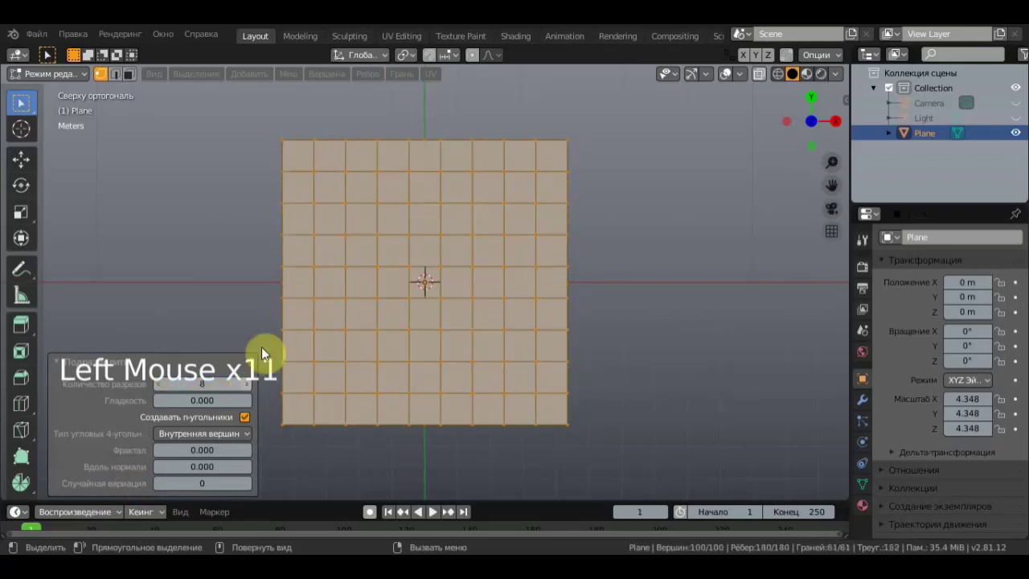
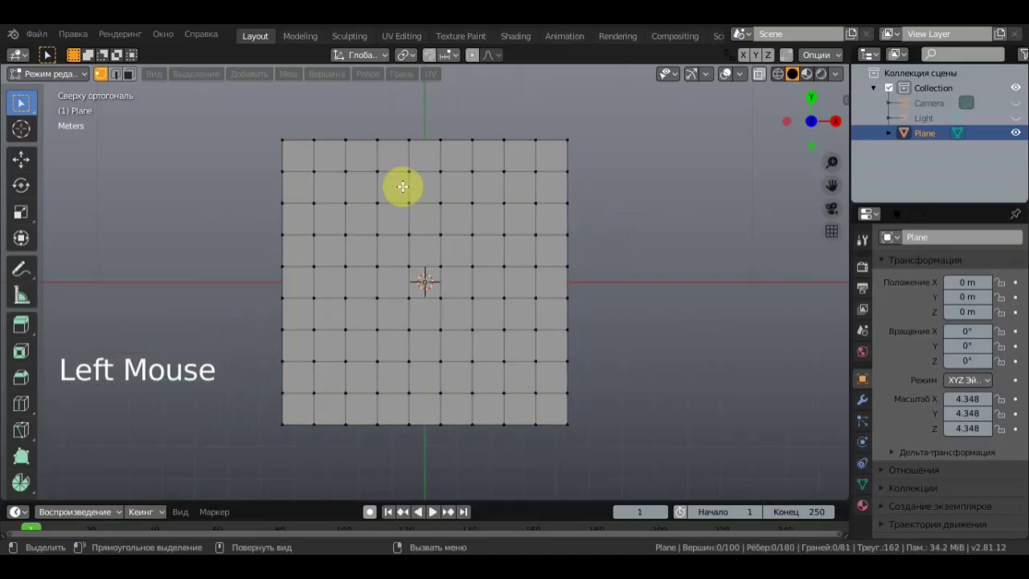
Step: Select the grid's outer border loop and extrude it upward to start the rim
{"action": "key", "text": "ctrl+z"}
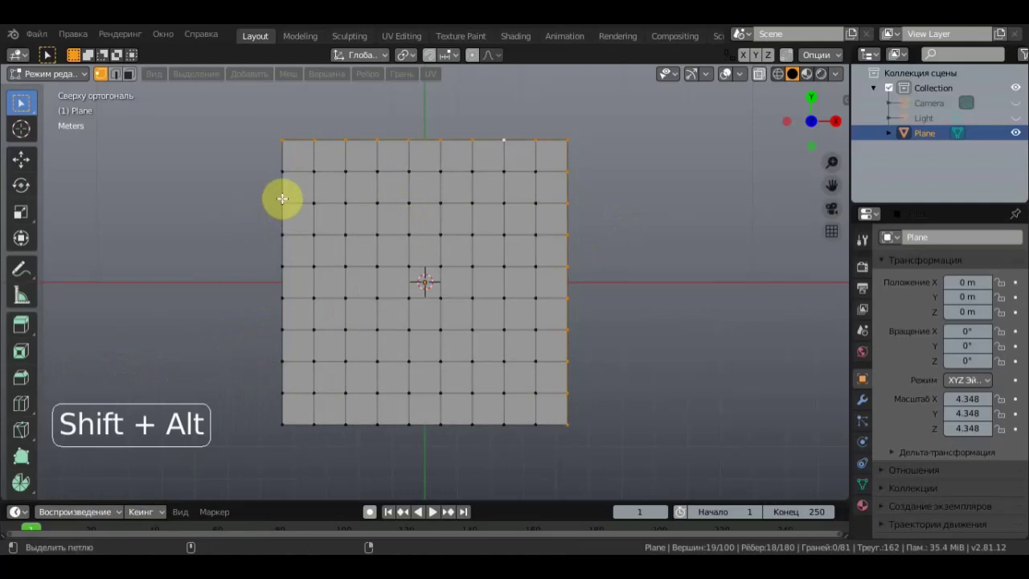
{"action": "left_click", "coordinate": [324, 373]}
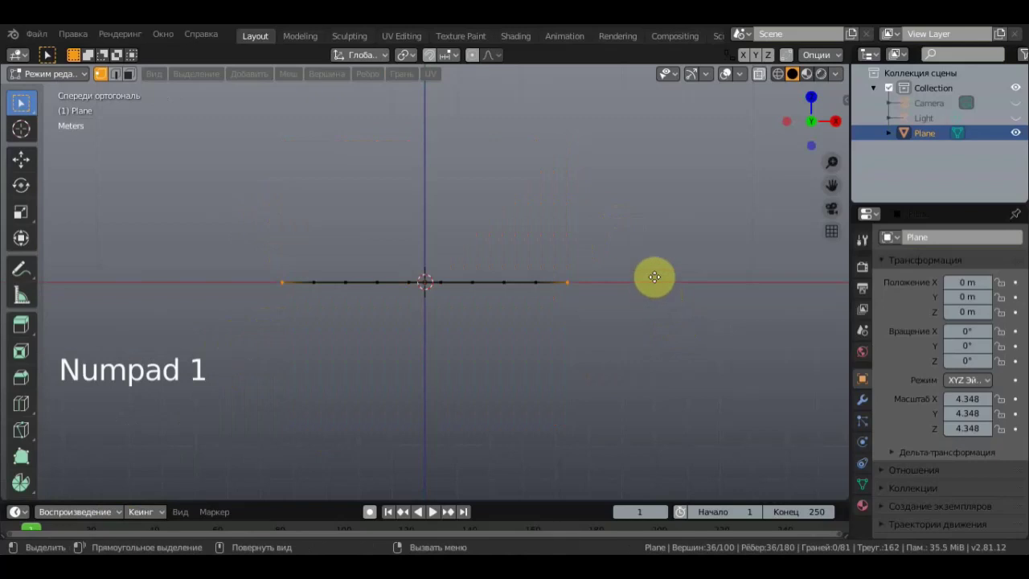
{"action": "key", "text": "e"}
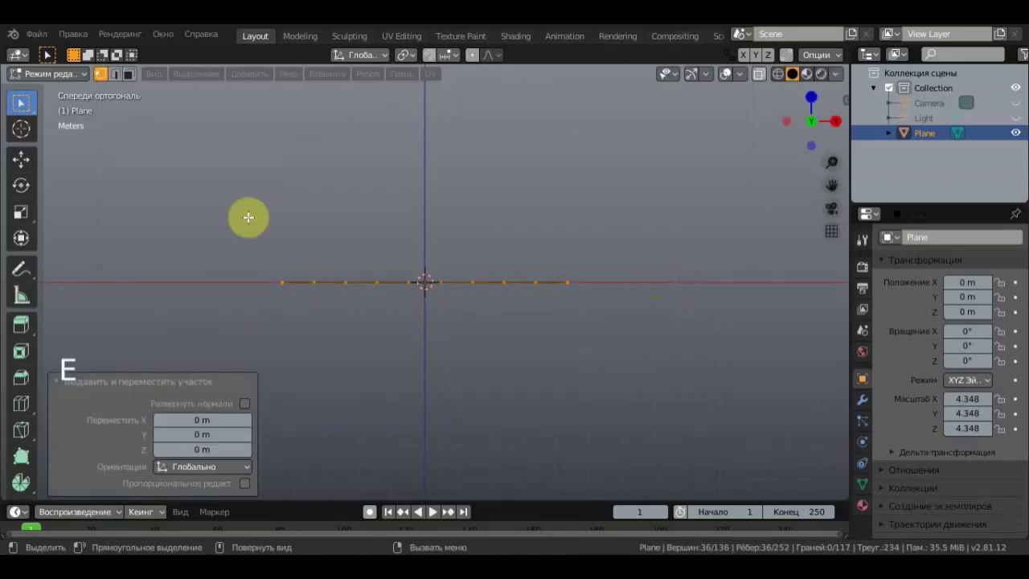
{"action": "left_click", "coordinate": [21, 162]}
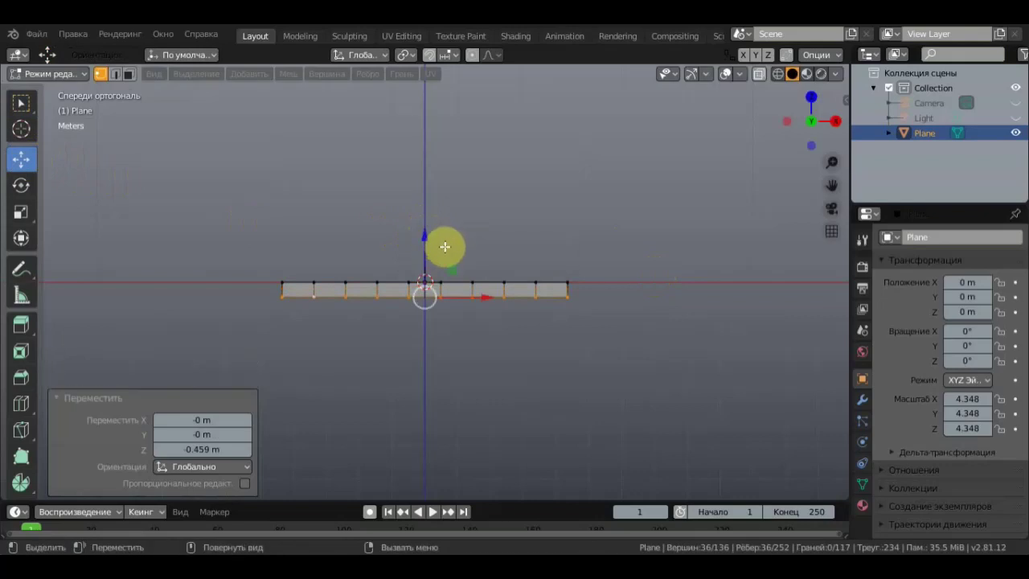
Step: Extrude the border loop again, scale it outward, and extrude once more into a wide frame ring
{"action": "key", "text": "e"}
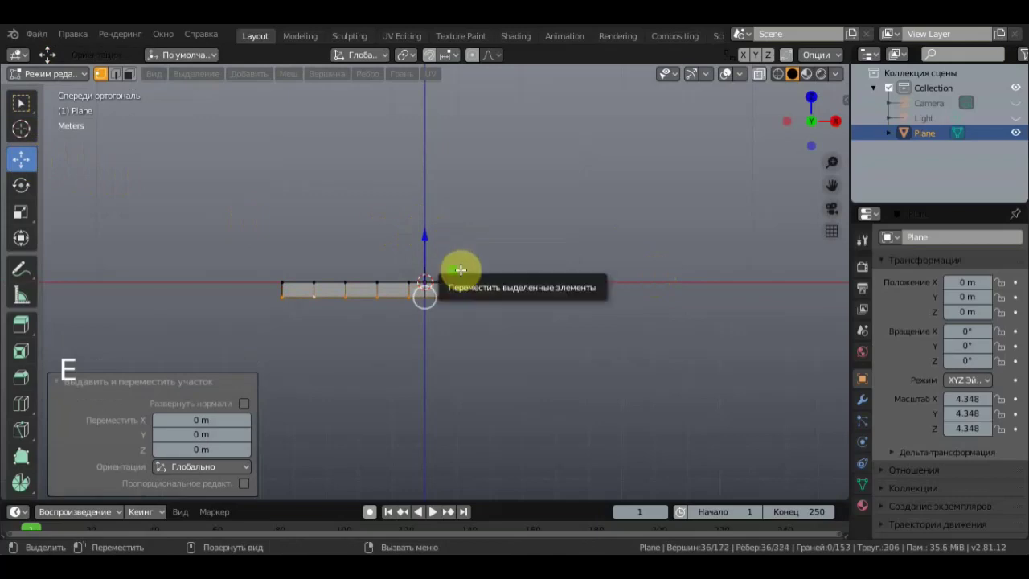
{"action": "key", "text": "s"}
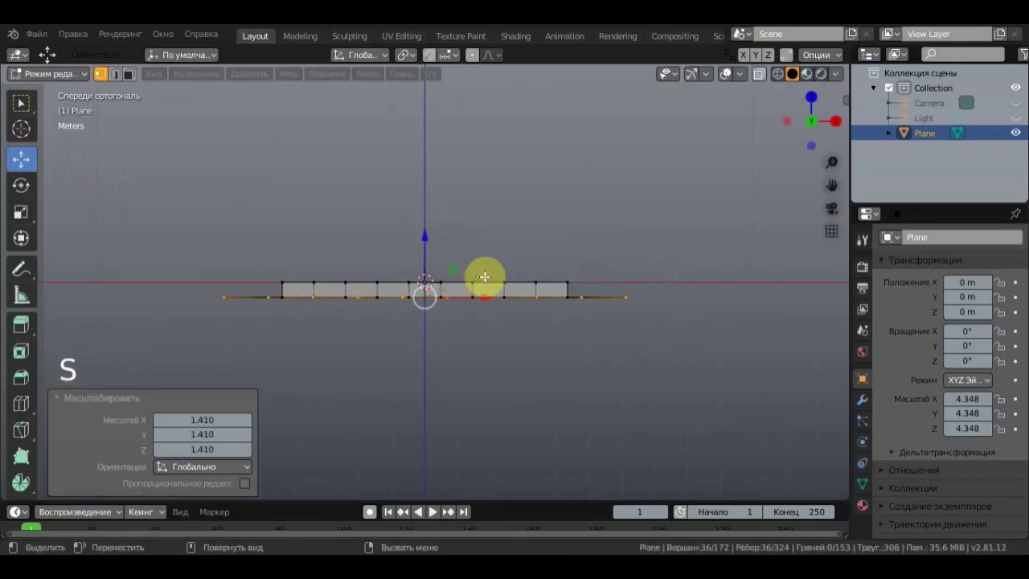
{"action": "middle_click", "coordinate": [525, 244]}
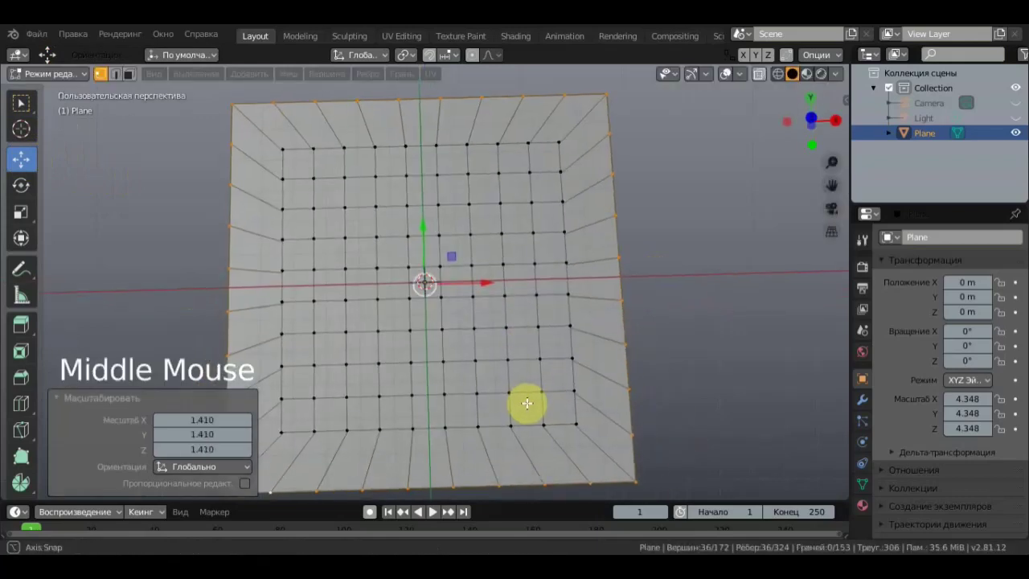
{"action": "key", "text": "s"}
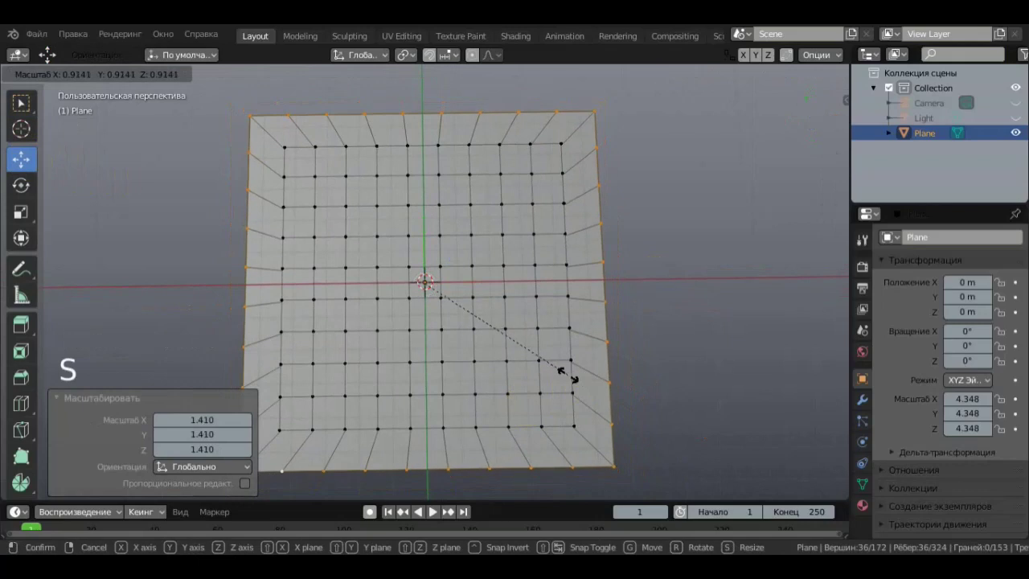
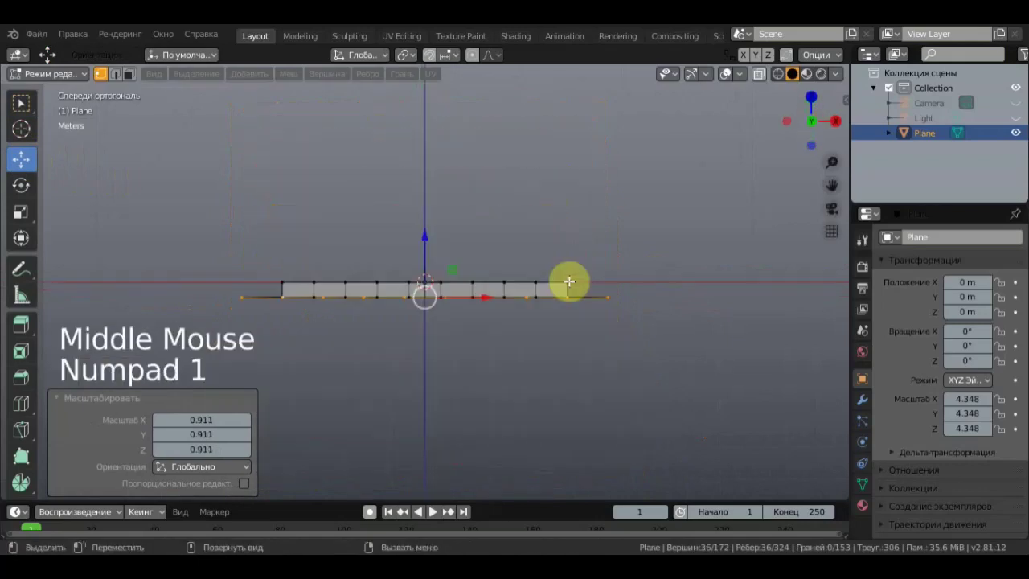
{"action": "key", "text": "e"}
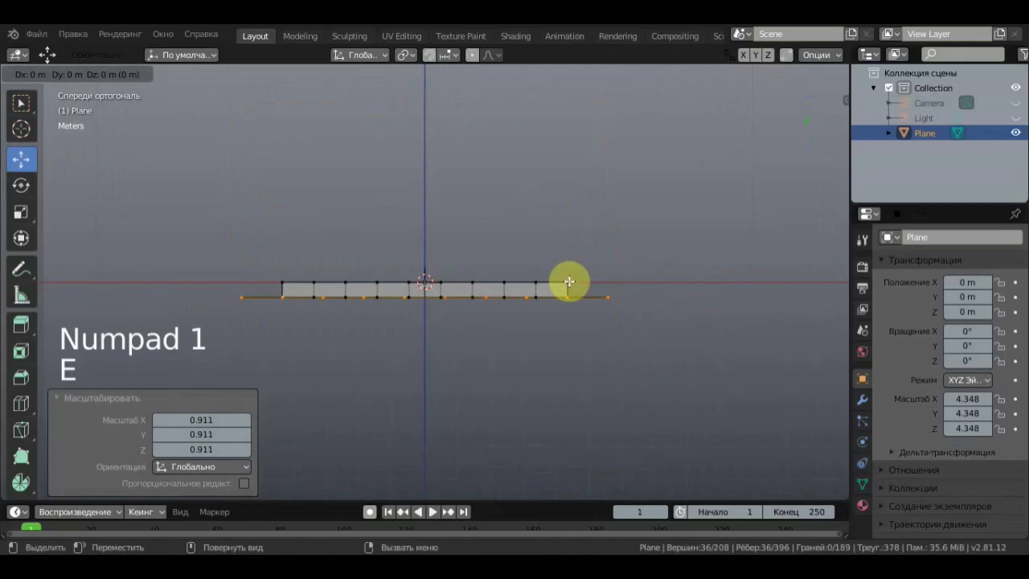
{"action": "left_click", "coordinate": [427, 237]}
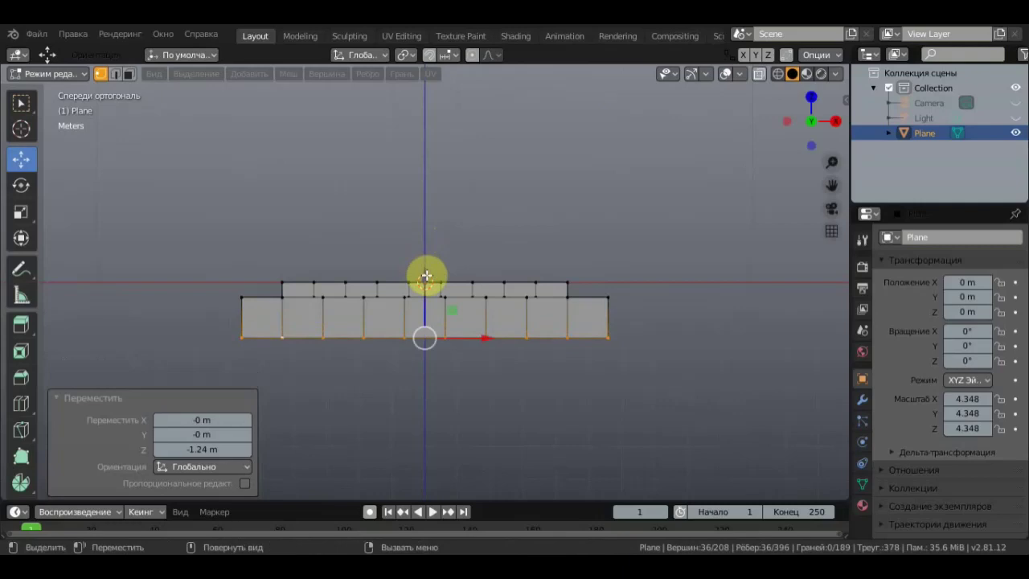
Step: Orbit around the board to check the raised frame walls
{"action": "left_click", "coordinate": [31, 112]}
{"action": "middle_click", "coordinate": [287, 181]}
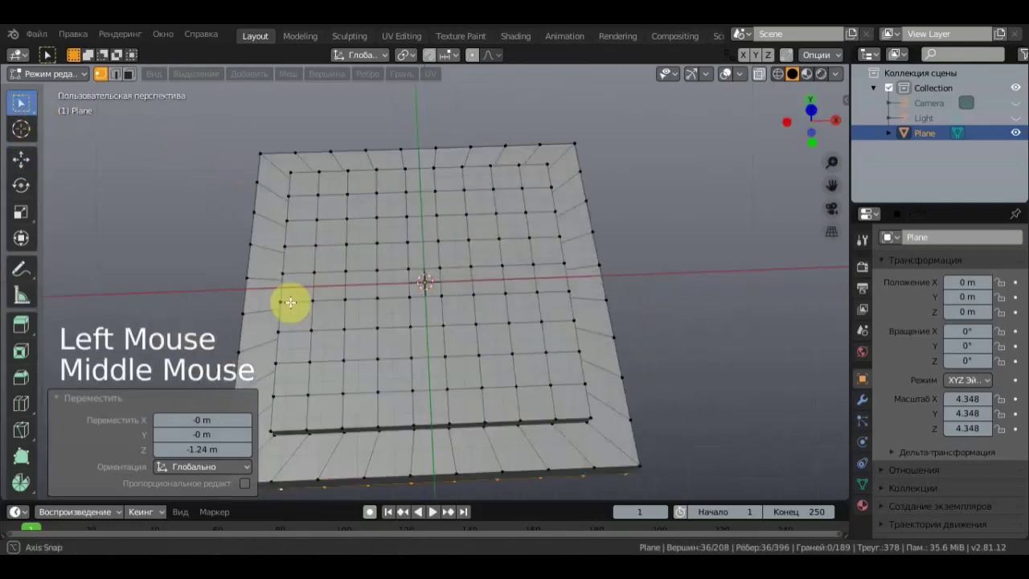
{"action": "left_click", "coordinate": [687, 236]}
{"action": "middle_click", "coordinate": [673, 260]}
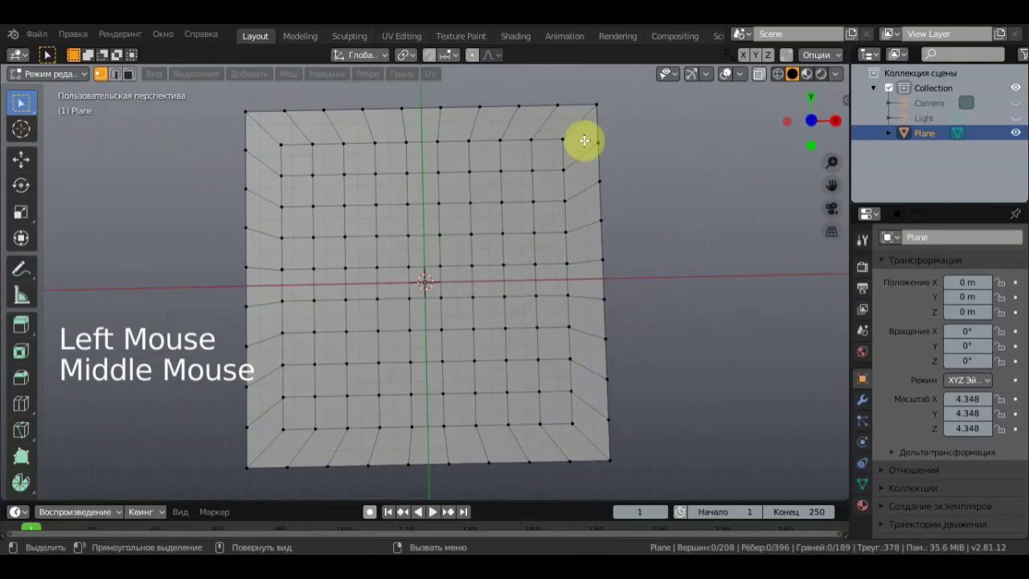
Step: From top view, add two loop cuts ringing the frame walls
{"action": "key", "text": "KP_7"}
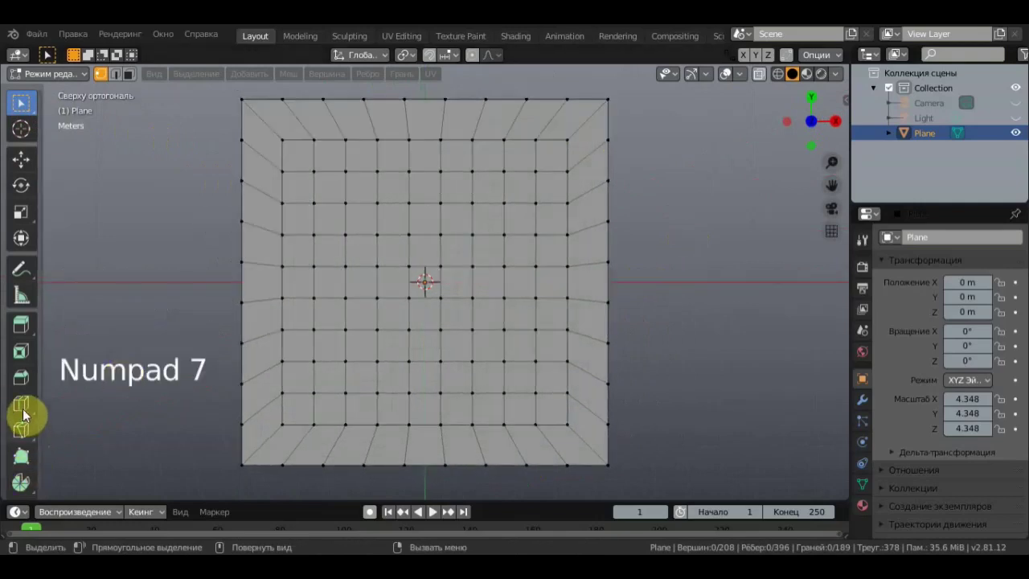
{"action": "left_click", "coordinate": [28, 413]}
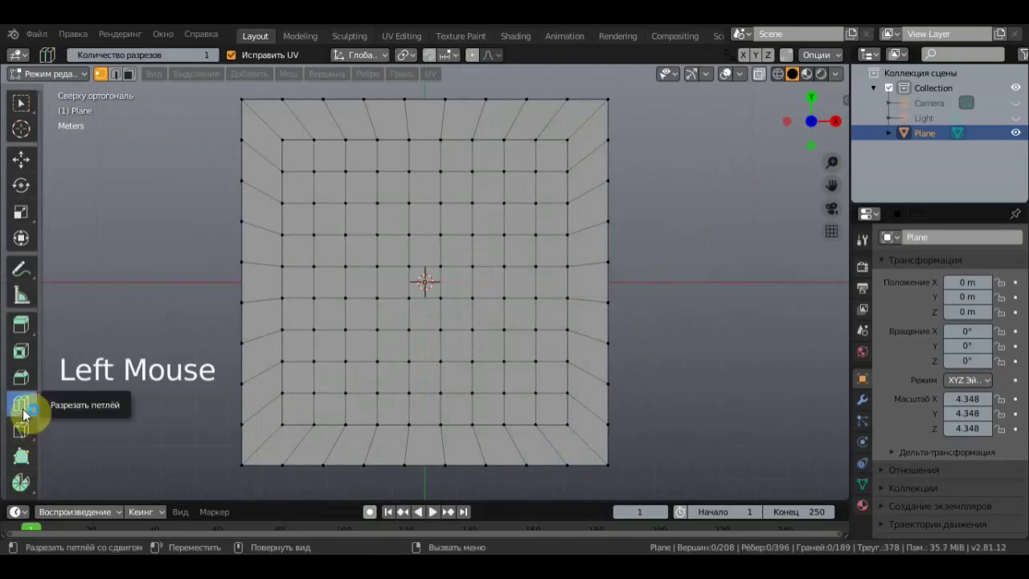
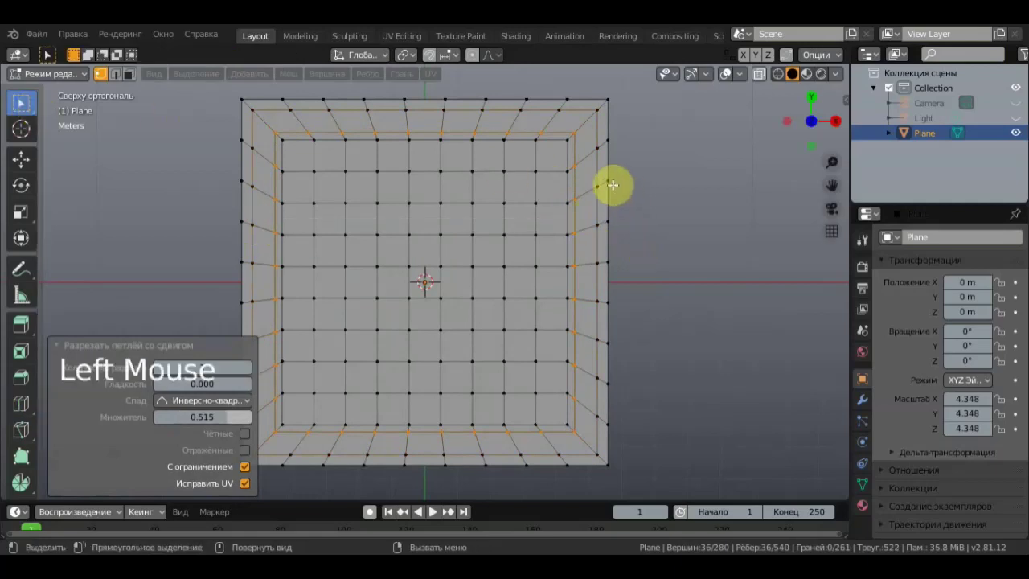
{"action": "left_click", "coordinate": [118, 81]}
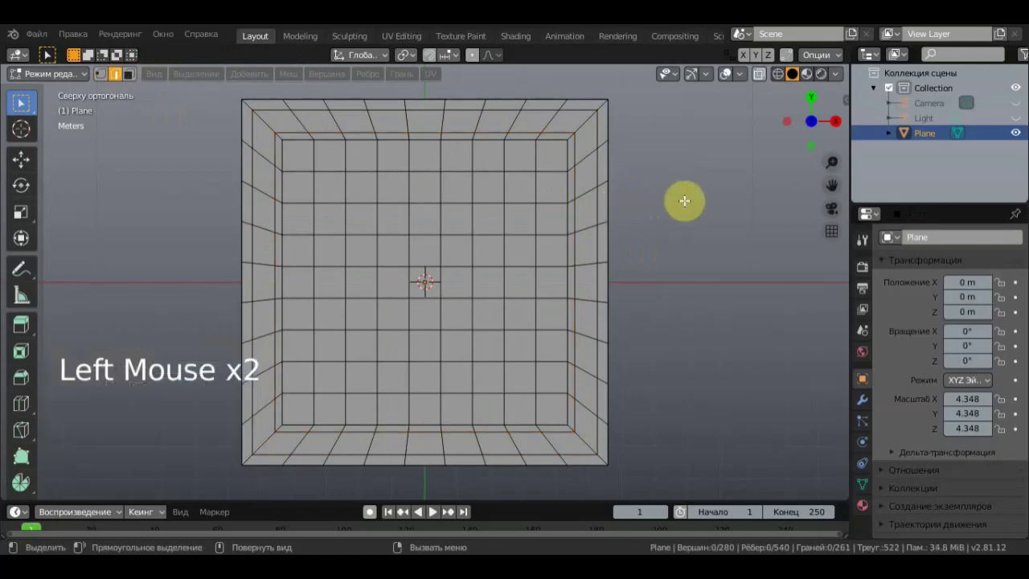
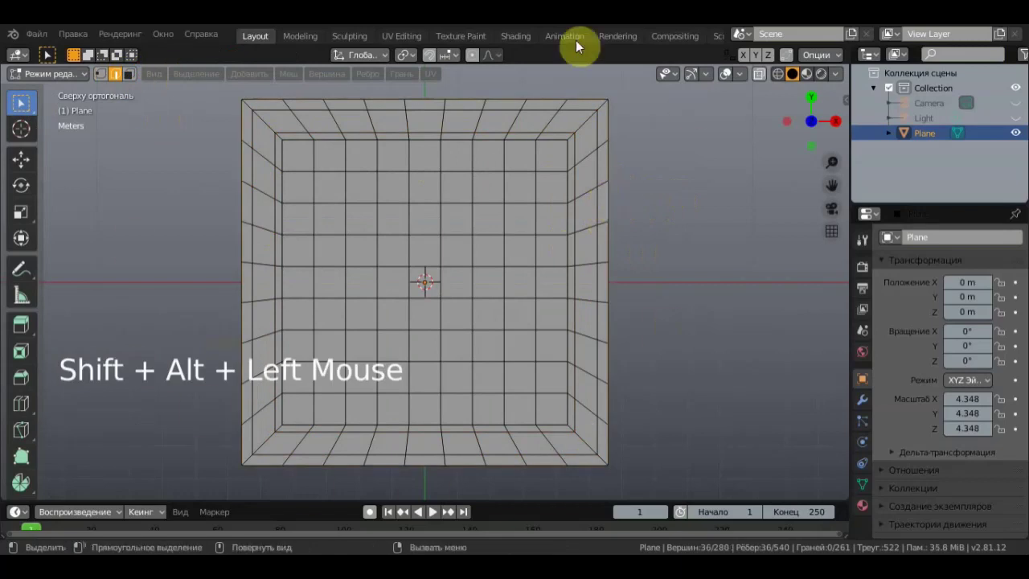
Step: Orbit and zoom to a perspective view showing the frame's side
{"action": "middle_click", "coordinate": [689, 315]}
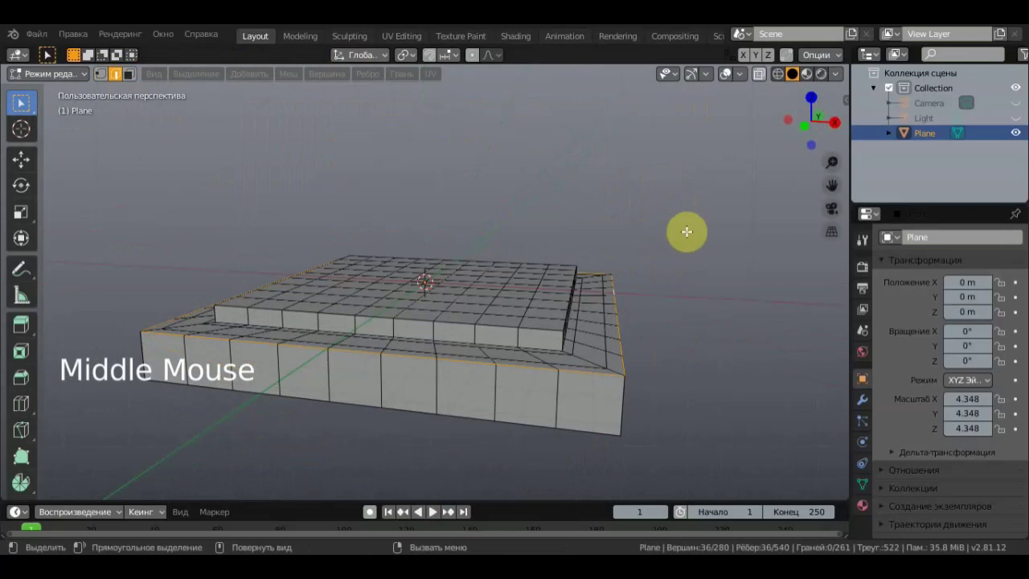
{"action": "scroll", "scroll_direction": "down", "scroll_amount": 3}
{"action": "middle_click", "coordinate": [700, 224]}
{"action": "middle_click", "coordinate": [689, 168]}
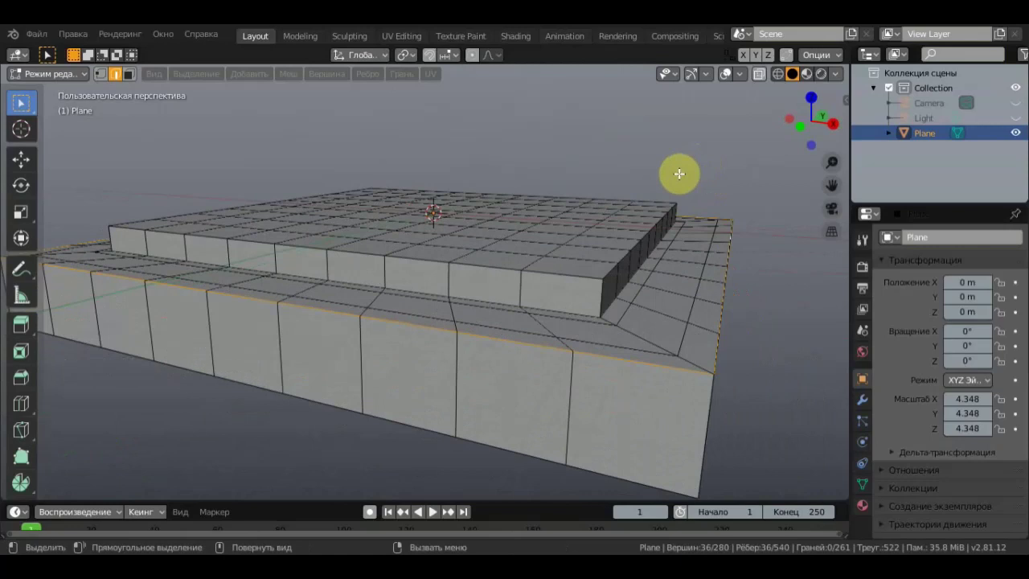
Step: Bevel the selected frame edges with a smooth, many-segment rounding and confirm it
{"action": "key", "text": "ctrl+b"}
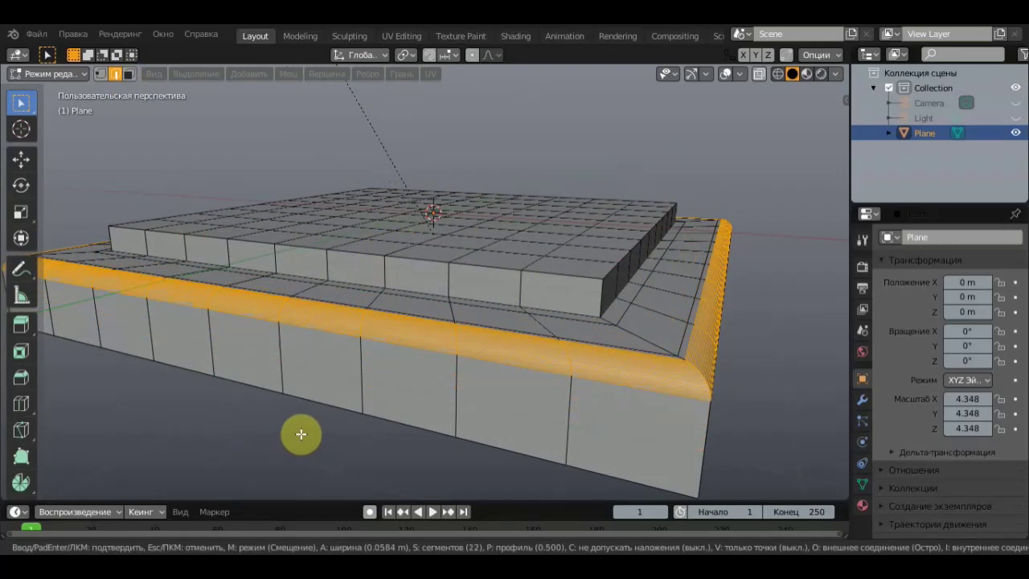
{"action": "left_click", "coordinate": [420, 443]}
{"action": "scroll", "scroll_direction": "down", "scroll_amount": 3}
{"action": "middle_click", "coordinate": [421, 441]}
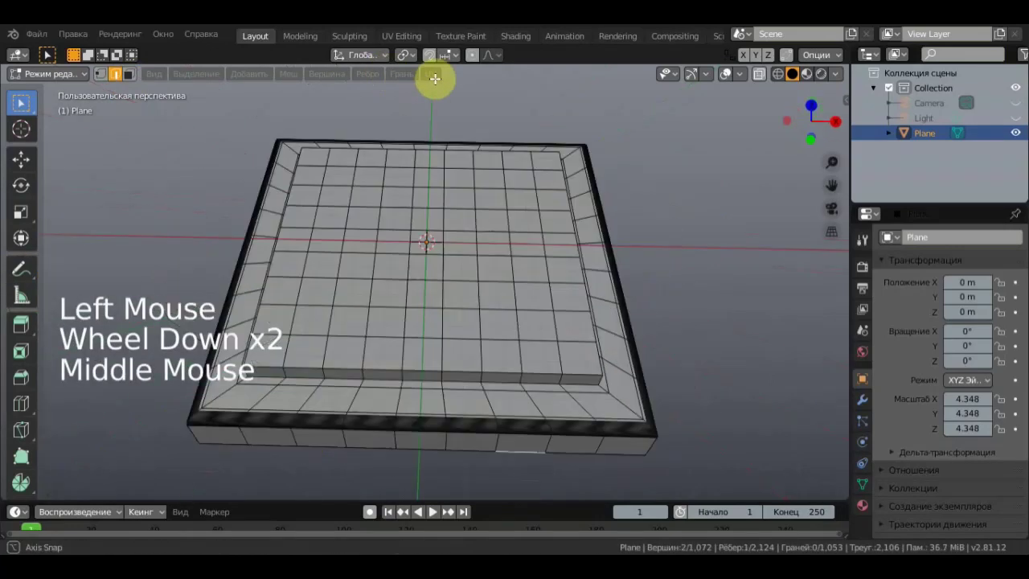
{"action": "middle_click", "coordinate": [473, 474]}
{"action": "scroll", "scroll_direction": "up", "scroll_amount": 3}
{"action": "middle_click", "coordinate": [372, 512]}
{"action": "scroll", "scroll_direction": "up", "scroll_amount": 3}
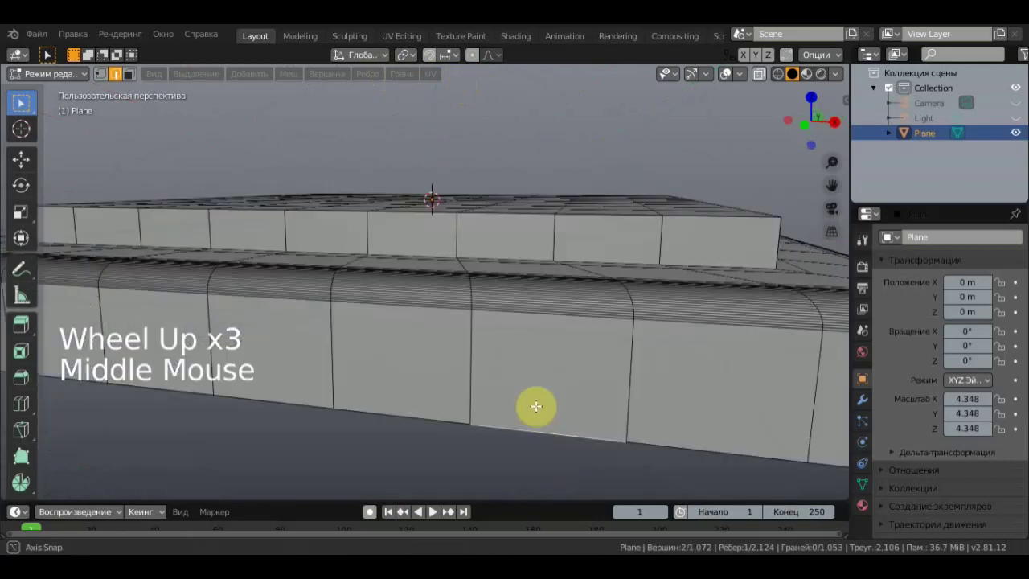
Step: Inspect the bevel from underneath, then return to the straight-down top view
{"action": "scroll", "scroll_direction": "down", "scroll_amount": 3}
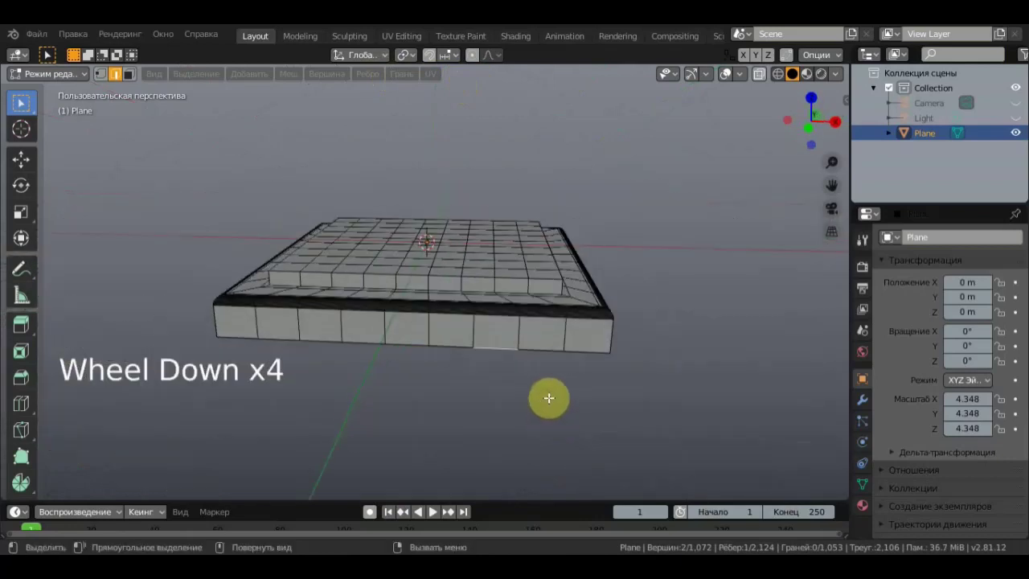
{"action": "scroll", "scroll_direction": "down", "scroll_amount": 3}
{"action": "middle_click", "coordinate": [522, 359]}
{"action": "scroll", "scroll_direction": "down", "scroll_amount": 3}
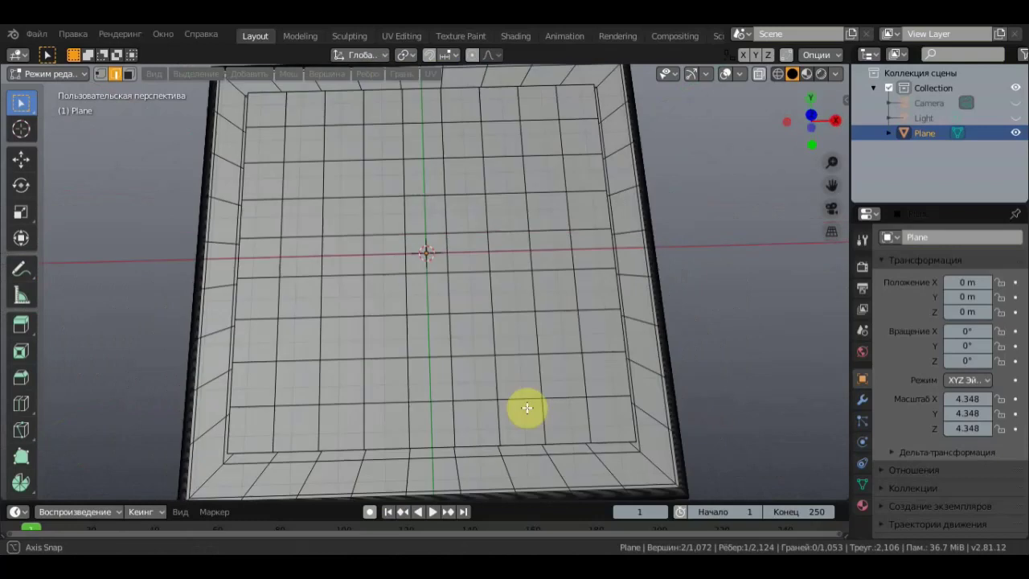
{"action": "scroll", "scroll_direction": "down", "scroll_amount": 3}
{"action": "key", "text": "KP_7"}
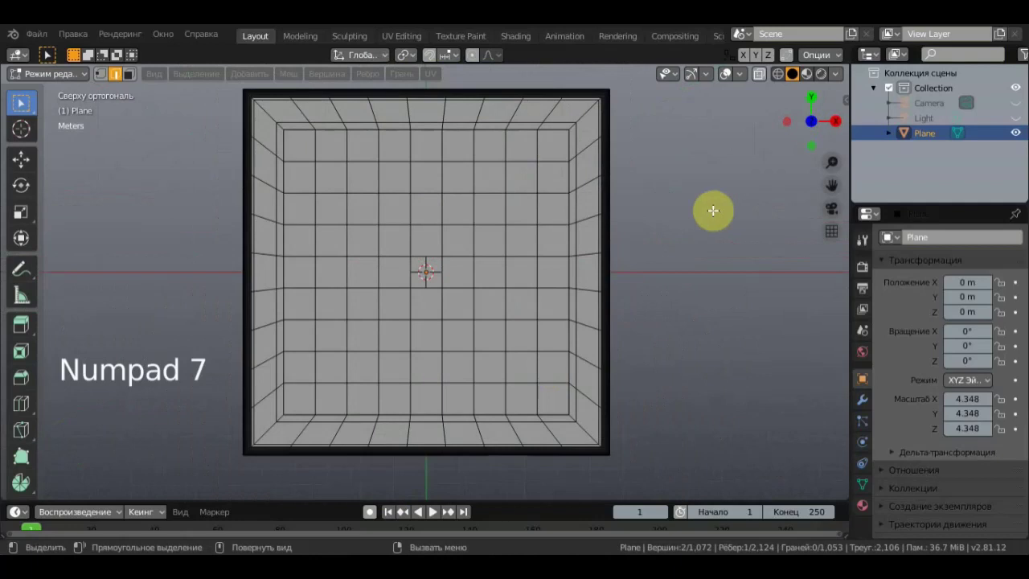
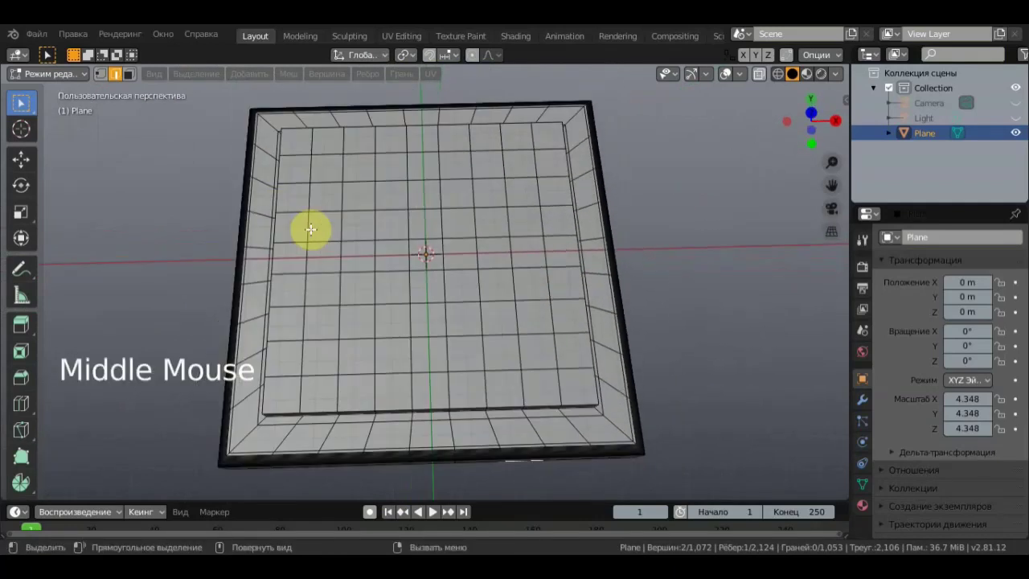
{"action": "key", "text": "KP_7"}
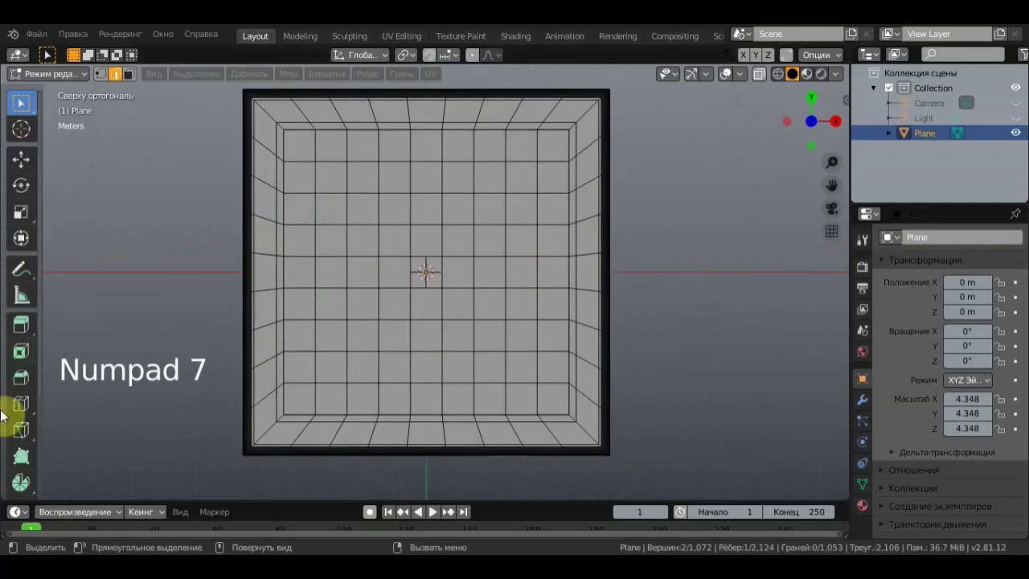
{"action": "left_click", "coordinate": [24, 409]}
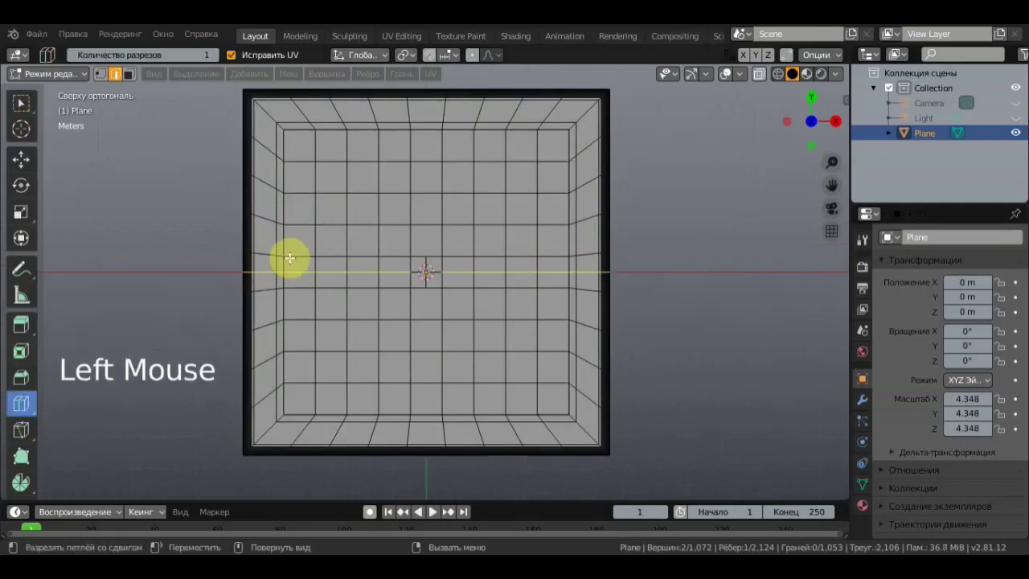
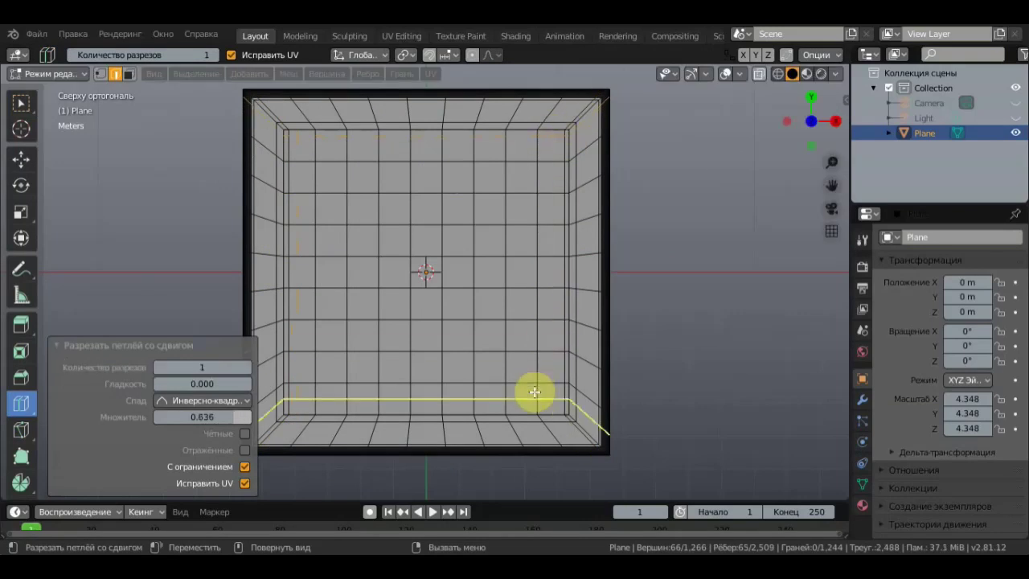
{"action": "scroll", "scroll_direction": "up", "scroll_amount": 3}
{"action": "scroll", "scroll_direction": "down", "scroll_amount": 3}
{"action": "key", "text": "ctrl+z"}
{"action": "key", "text": "ctrl+z"}
{"action": "key", "text": "ctrl+z"}
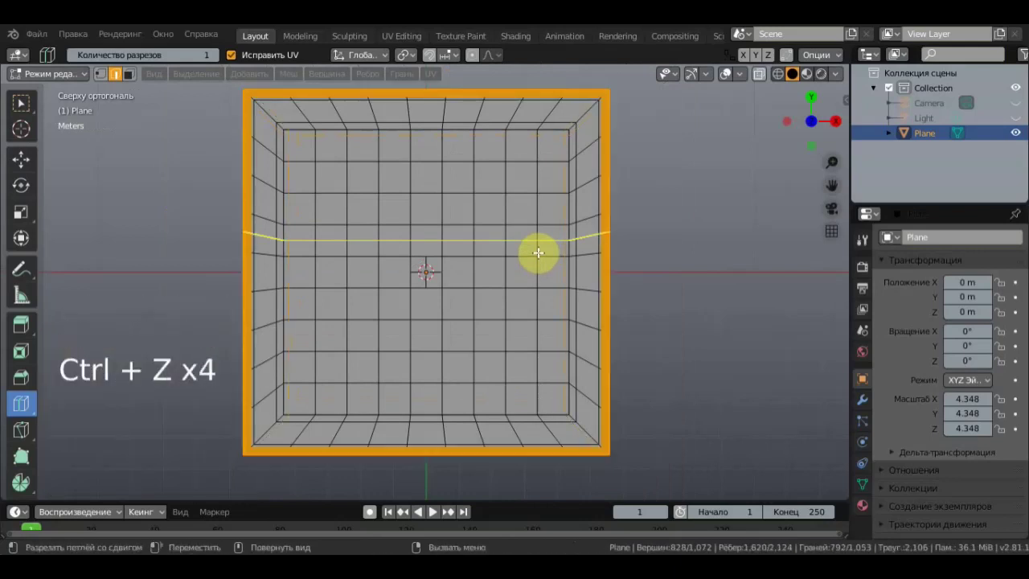
{"action": "left_click", "coordinate": [739, 240]}
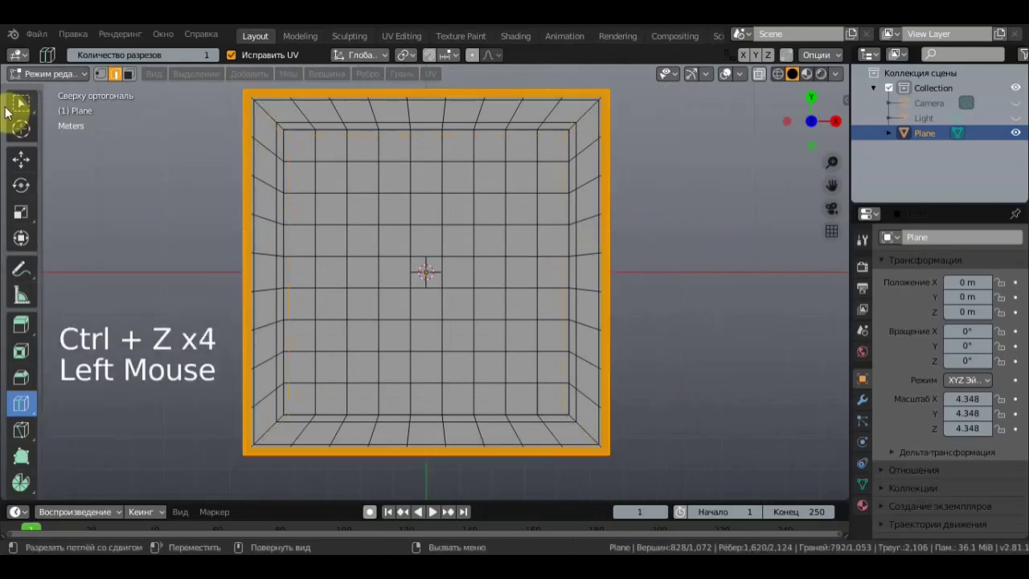
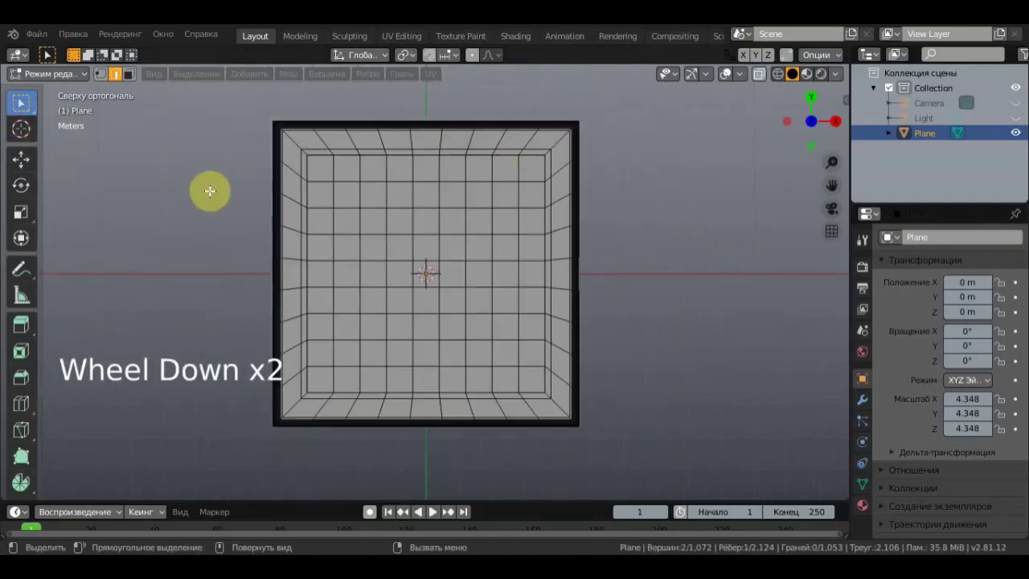
Step: In face select mode, Shift-select alternating grid squares into a checkerboard and show the Material Properties
{"action": "left_click", "coordinate": [134, 82]}
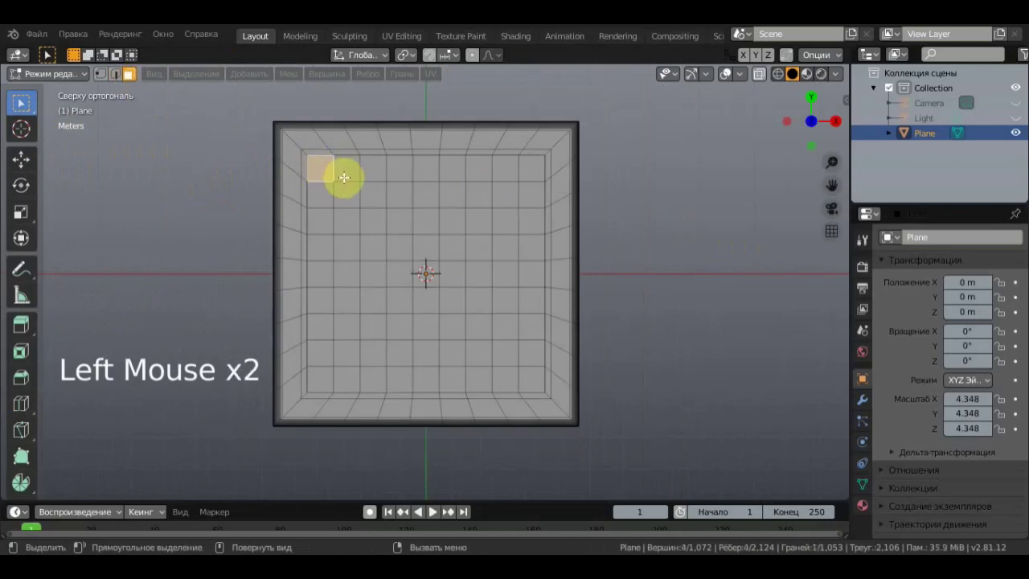
{"action": "double_click", "coordinate": [131, 76]}
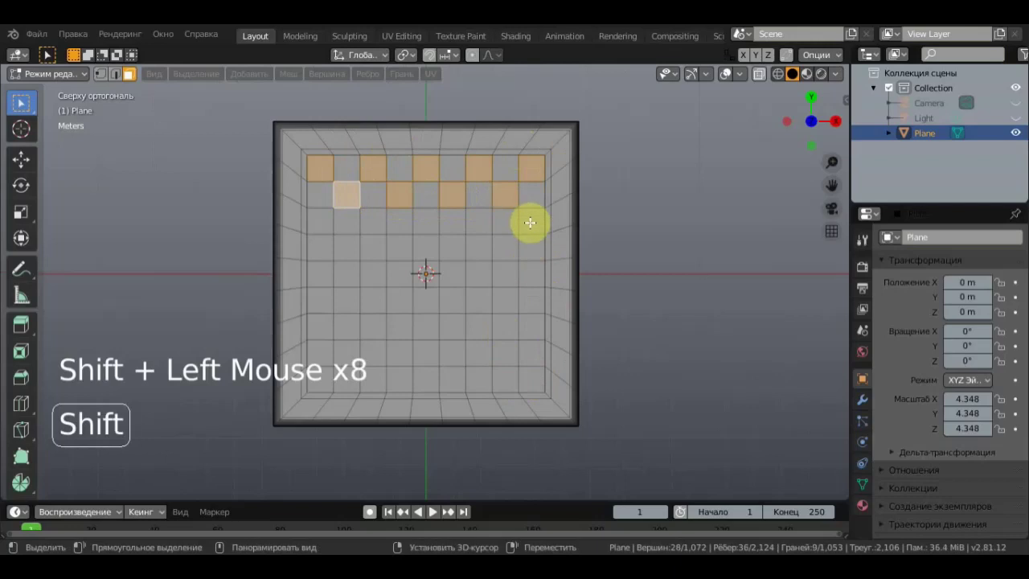
{"action": "left_click", "coordinate": [131, 75]}
{"action": "scroll", "scroll_direction": "down", "scroll_amount": 3}
{"action": "scroll", "scroll_direction": "down", "scroll_amount": 3}
{"action": "scroll", "scroll_direction": "up", "scroll_amount": 3}
{"action": "left_click", "coordinate": [131, 75]}
{"action": "left_click", "coordinate": [131, 75]}
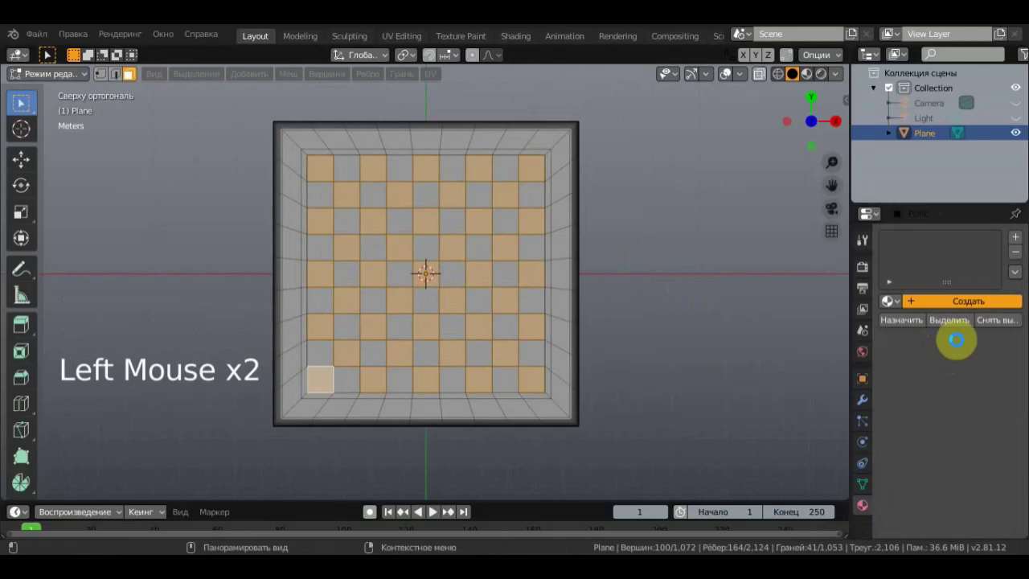
Step: Create a white first material, restore the checker selection, and add a second near-black material
{"action": "left_click", "coordinate": [131, 76]}
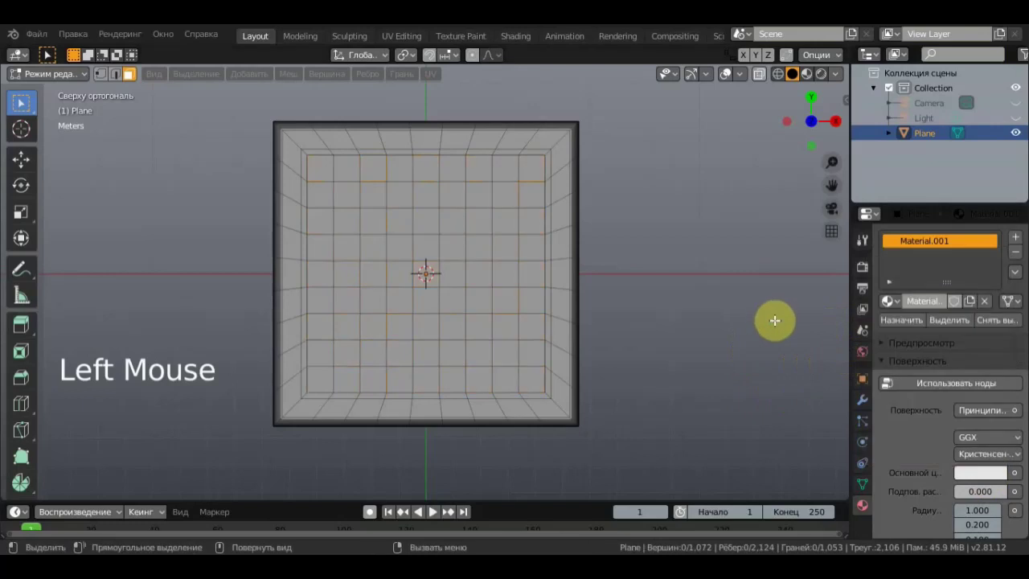
{"action": "key", "text": "ctrl+z"}
{"action": "left_click", "coordinate": [131, 76]}
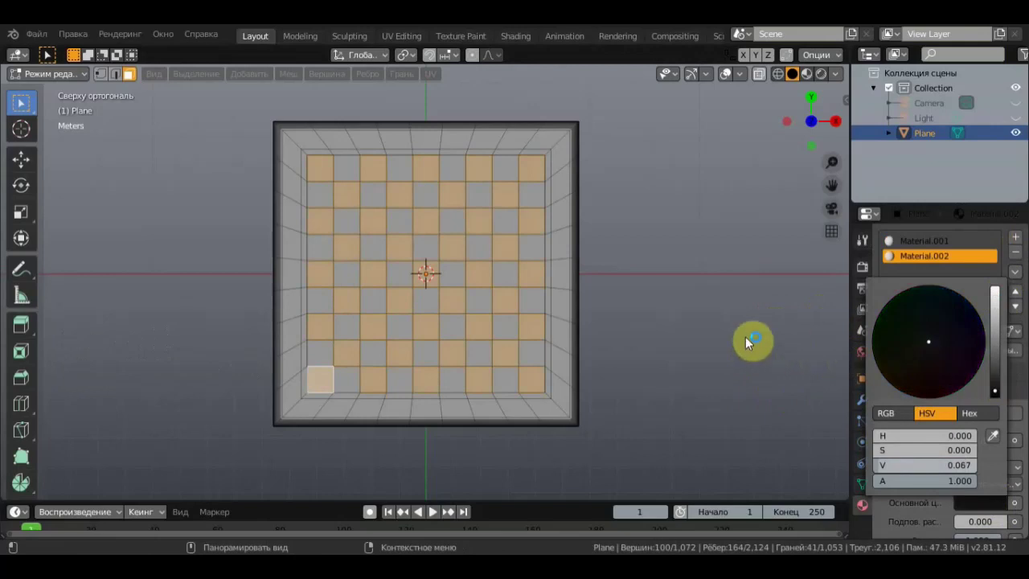
Step: Add a third material slot, Material.003, with a pale yellow base color, then reselect Material.002
{"action": "left_click", "coordinate": [131, 75]}
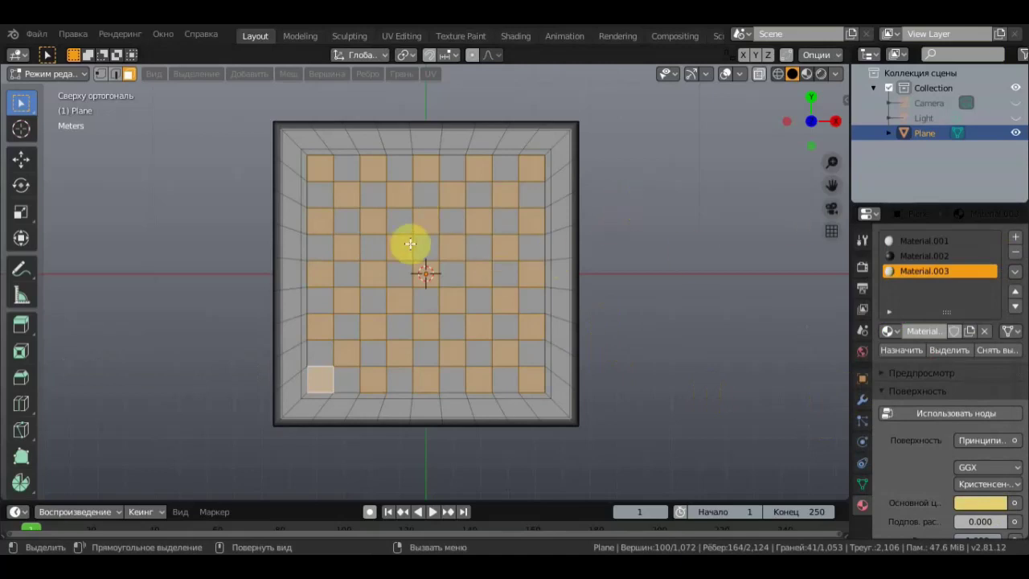
{"action": "left_click", "coordinate": [131, 75]}
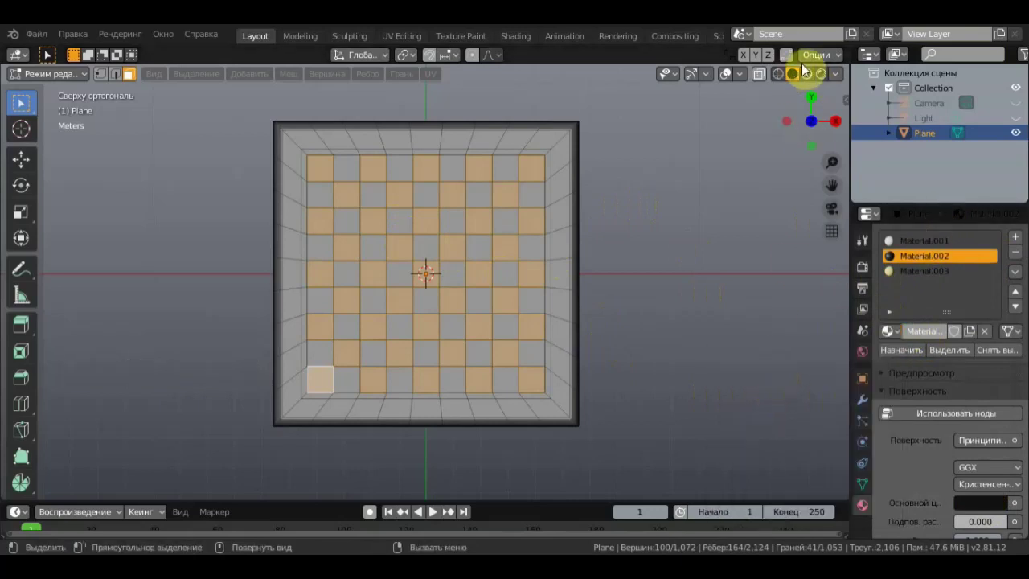
Step: Assign the dark Material.002 to the selected alternating squares, viewing them in material preview
{"action": "left_click", "coordinate": [131, 75]}
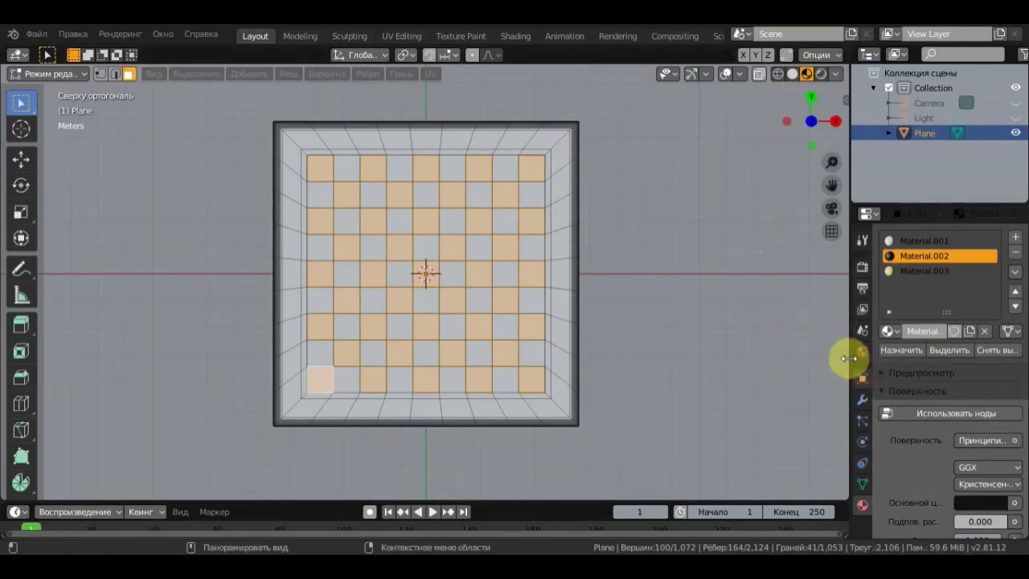
{"action": "scroll", "scroll_direction": "down", "scroll_amount": 3}
{"action": "middle_click", "coordinate": [131, 75]}
{"action": "scroll", "scroll_direction": "up", "scroll_amount": 3}
{"action": "middle_click", "coordinate": [131, 75]}
{"action": "scroll", "scroll_direction": "down", "scroll_amount": 3}
{"action": "scroll", "scroll_direction": "down", "scroll_amount": 3}
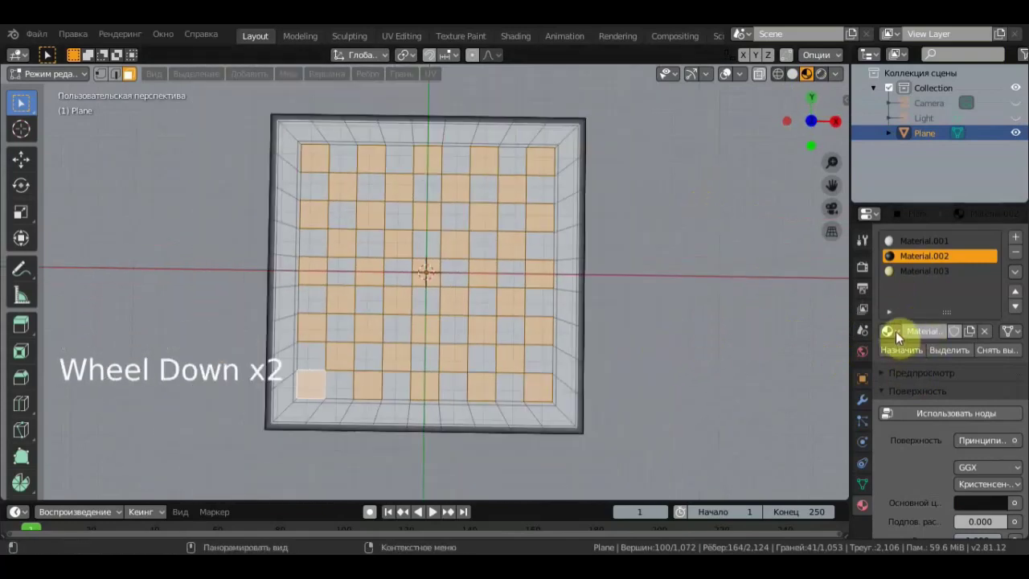
{"action": "left_click", "coordinate": [131, 76]}
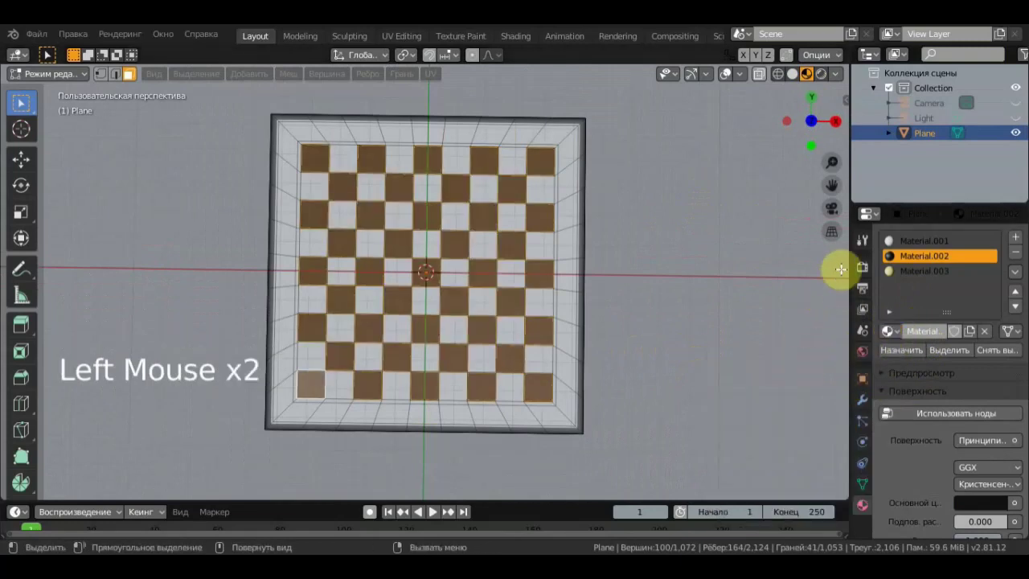
Step: Invert the selection to the rest of the board and choose the white Material.001 slot
{"action": "key", "text": "ctrl+i"}
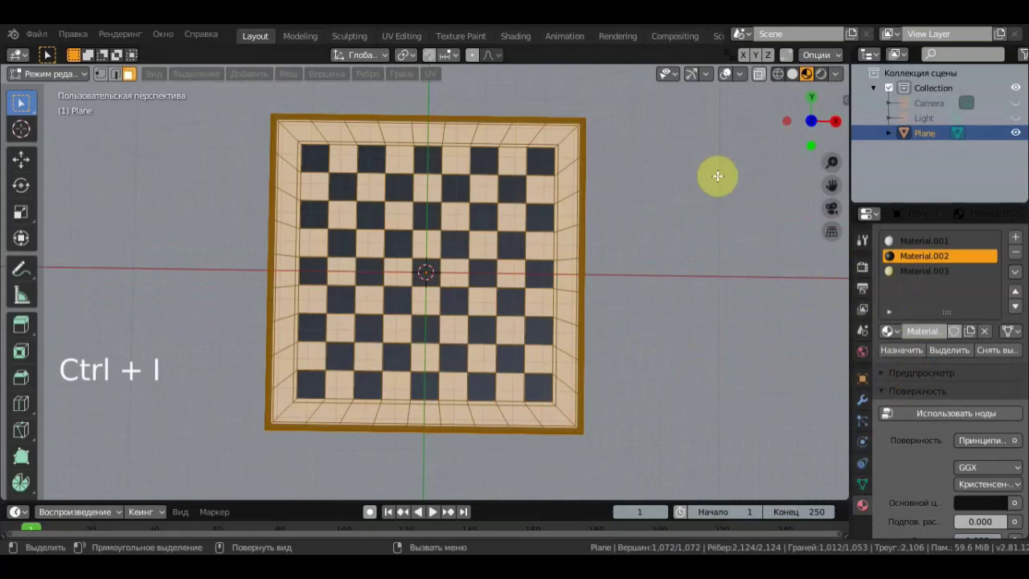
{"action": "left_click", "coordinate": [131, 76]}
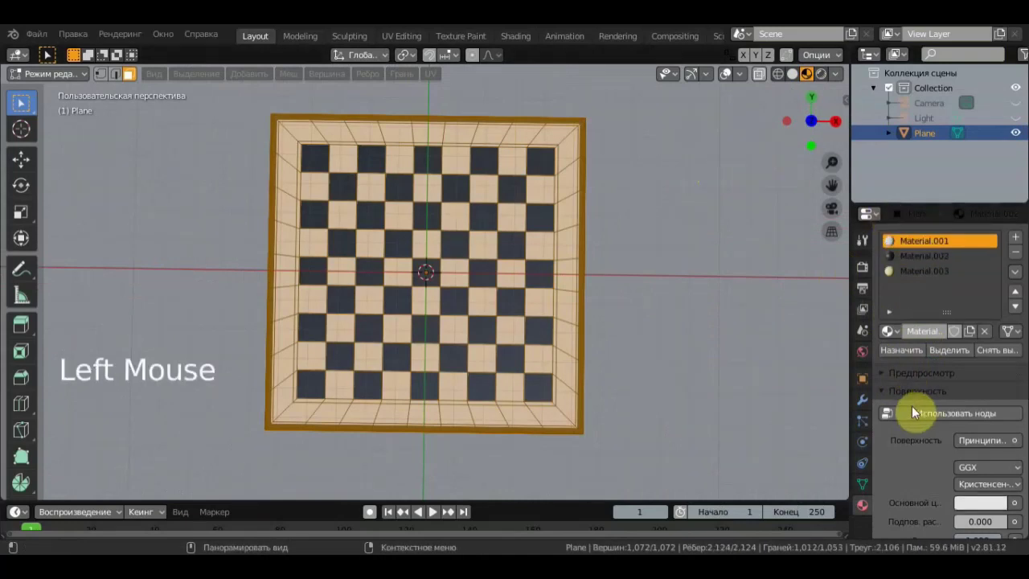
Step: Deselect everything and line up a front orthographic X-ray view of the board
{"action": "middle_click", "coordinate": [649, 242]}
{"action": "left_click", "coordinate": [705, 207]}
{"action": "middle_click", "coordinate": [703, 258]}
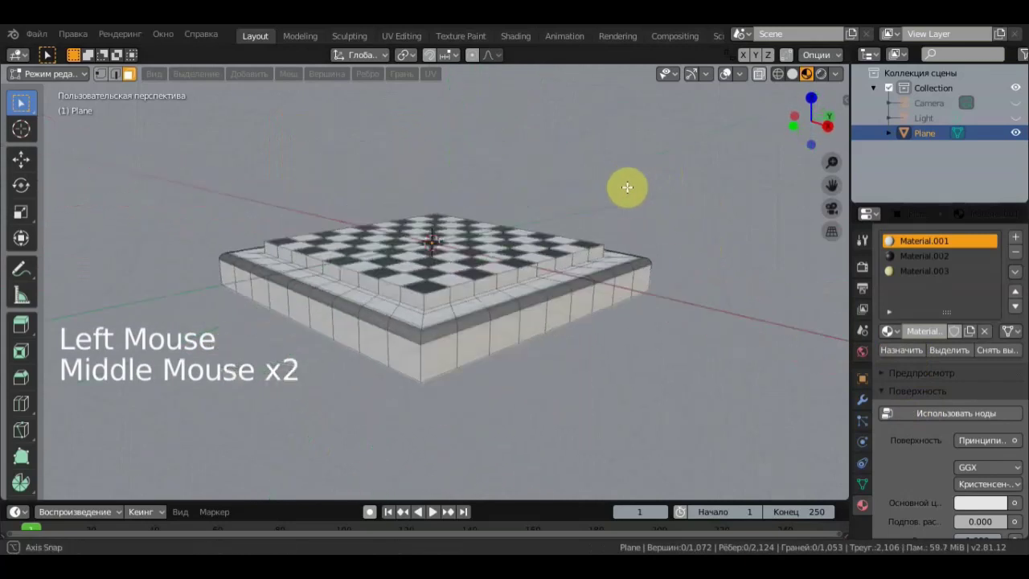
{"action": "scroll", "scroll_direction": "up", "scroll_amount": 3}
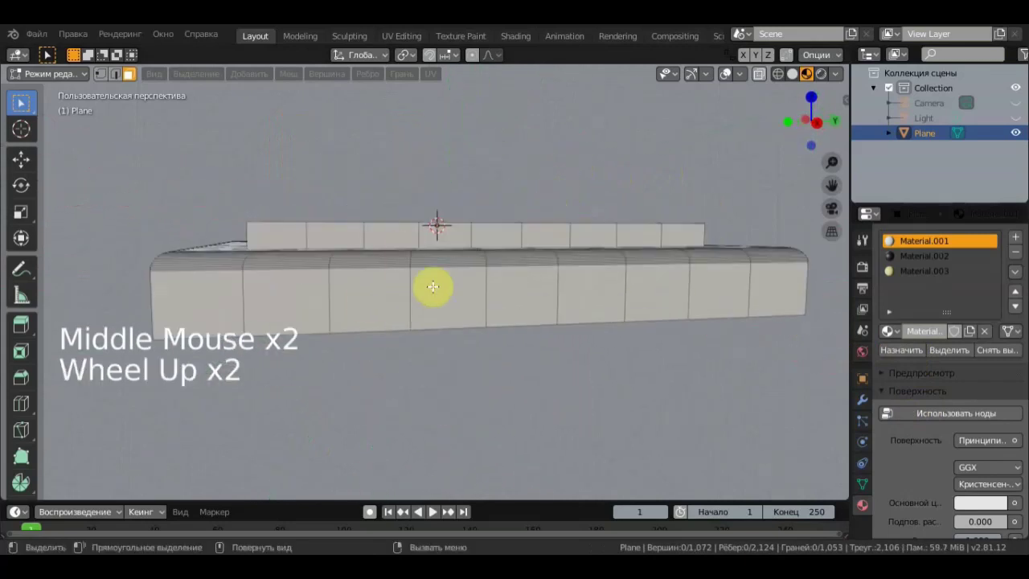
{"action": "scroll", "scroll_direction": "up", "scroll_amount": 3}
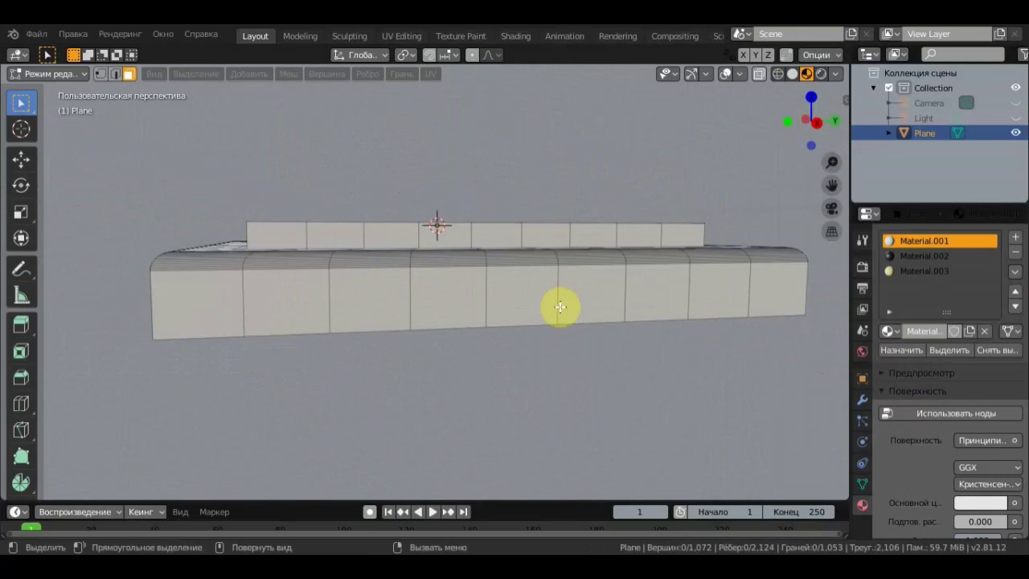
{"action": "key", "text": "KP_1"}
{"action": "left_click", "coordinate": [781, 79]}
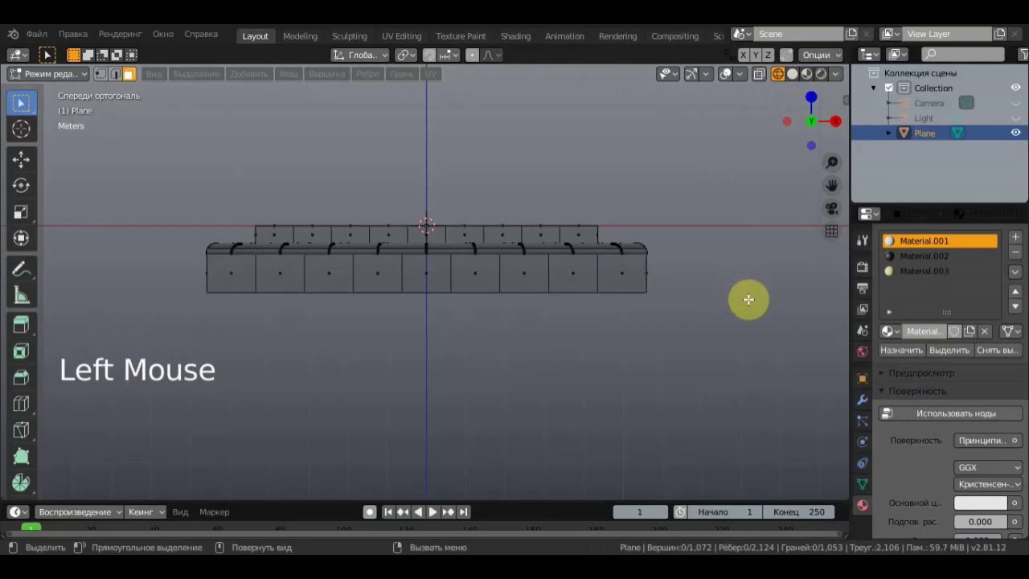
Step: Box-select the outer frame faces and choose the yellow Material.003 slot
{"action": "key", "text": "b"}
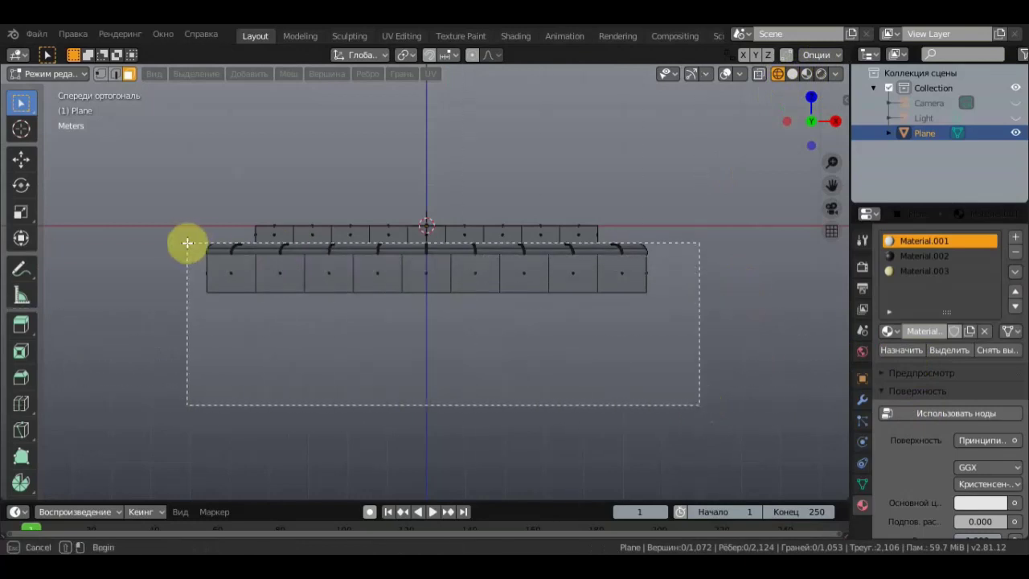
{"action": "middle_click", "coordinate": [414, 308]}
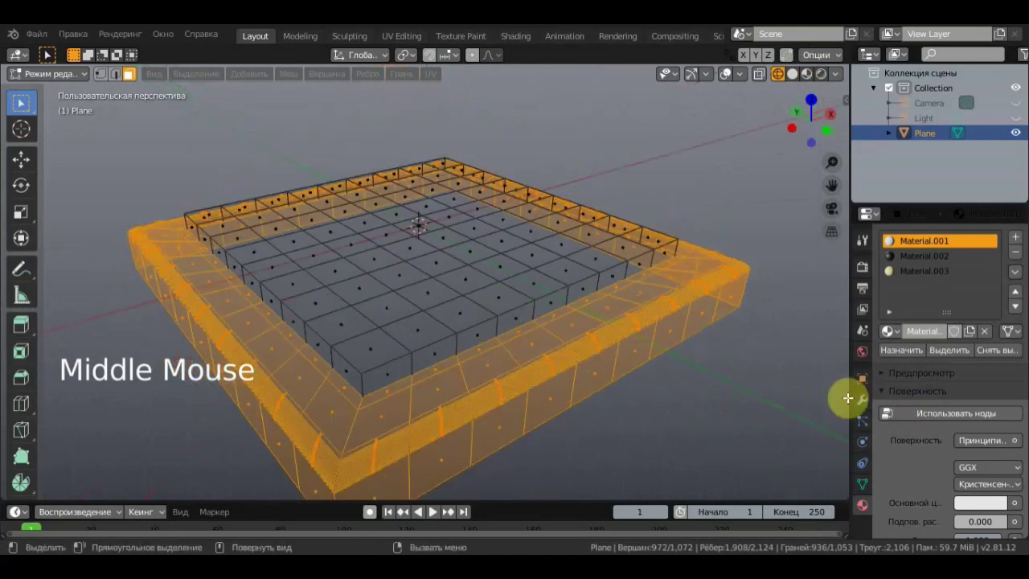
{"action": "left_click", "coordinate": [934, 274]}
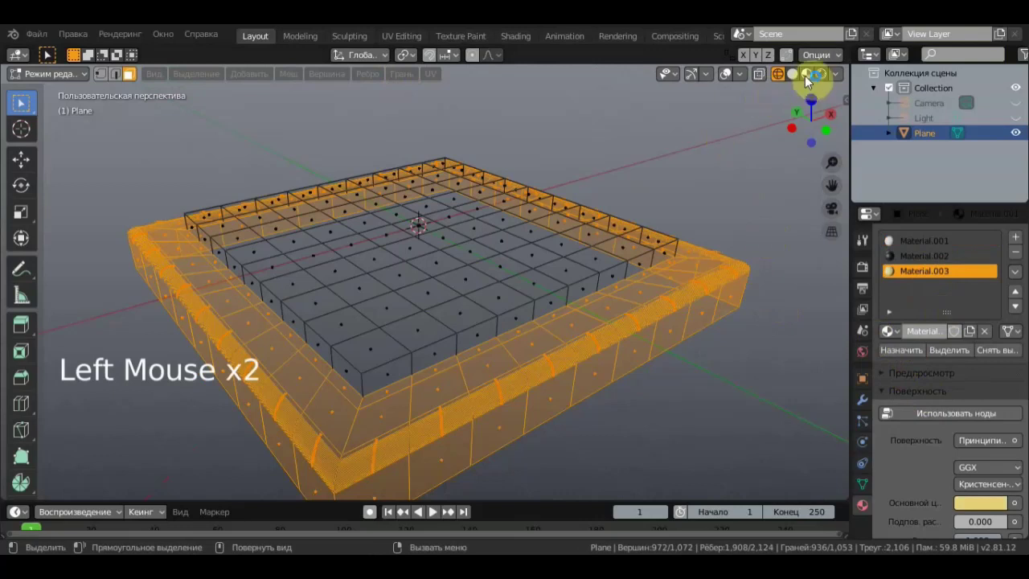
Step: Inspect the yellow frame and checker squares in material preview from several angles, then return to solid shading
{"action": "left_click", "coordinate": [810, 79]}
{"action": "middle_click", "coordinate": [781, 270]}
{"action": "scroll", "scroll_direction": "down", "scroll_amount": 3}
{"action": "middle_click", "coordinate": [661, 221]}
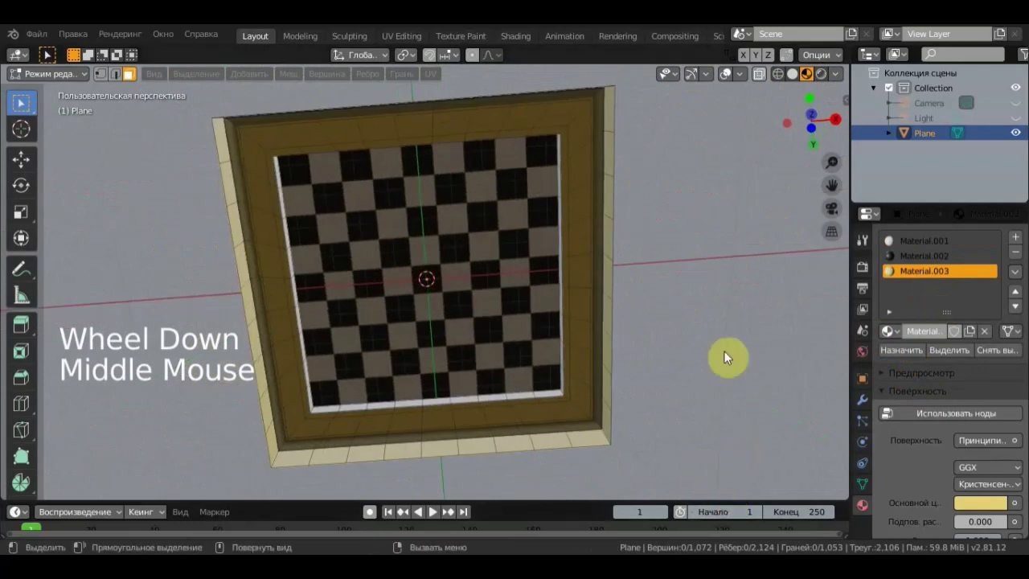
{"action": "middle_click", "coordinate": [689, 175]}
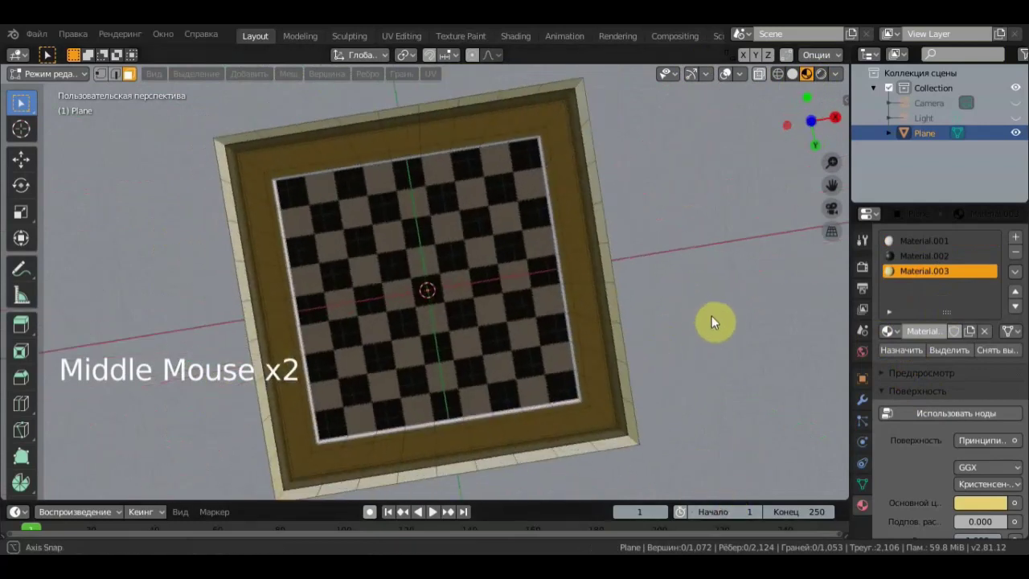
{"action": "scroll", "scroll_direction": "up", "scroll_amount": 3}
{"action": "middle_click", "coordinate": [695, 293]}
{"action": "scroll", "scroll_direction": "down", "scroll_amount": 3}
{"action": "middle_click", "coordinate": [697, 275]}
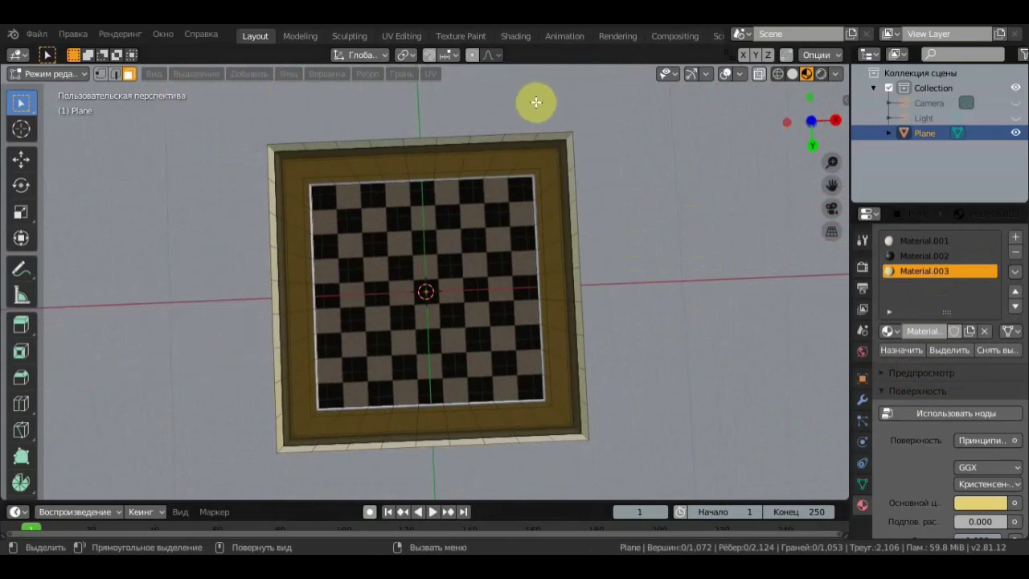
{"action": "left_click", "coordinate": [131, 75]}
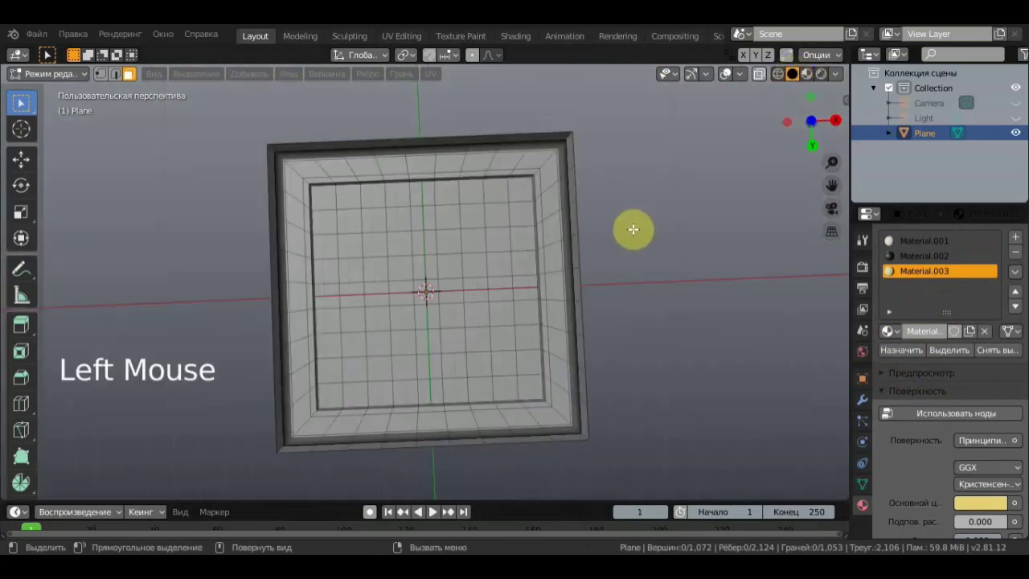
Step: Select the open bottom edge loop and fill it with a new face (F)
{"action": "middle_click", "coordinate": [600, 176]}
{"action": "scroll", "scroll_direction": "up", "scroll_amount": 3}
{"action": "scroll", "scroll_direction": "up", "scroll_amount": 3}
{"action": "left_click", "coordinate": [668, 177]}
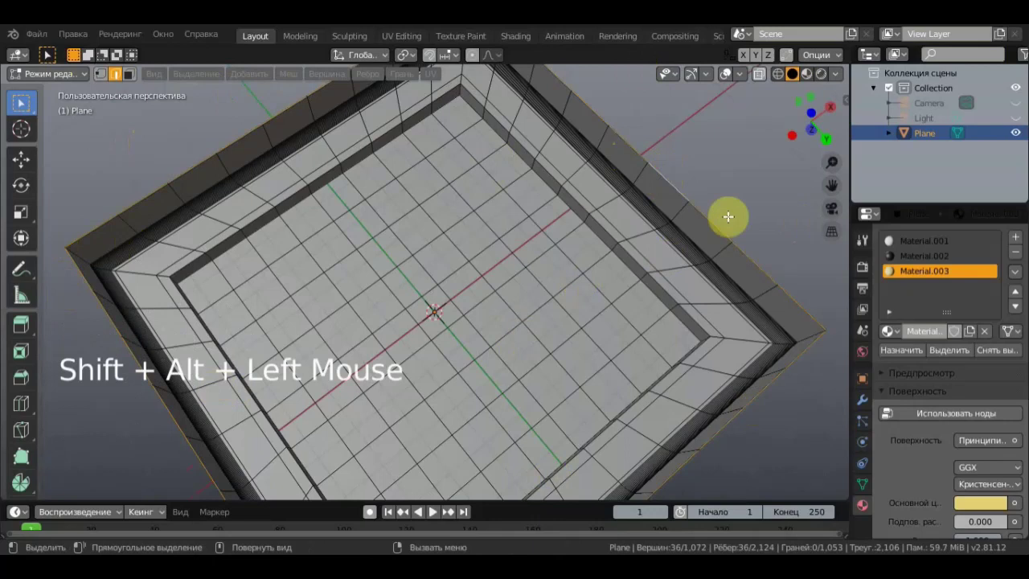
{"action": "key", "text": "f"}
Step: Orbit around the board to check the filled underside and sides
{"action": "scroll", "scroll_direction": "down", "scroll_amount": 3}
{"action": "middle_click", "coordinate": [711, 247]}
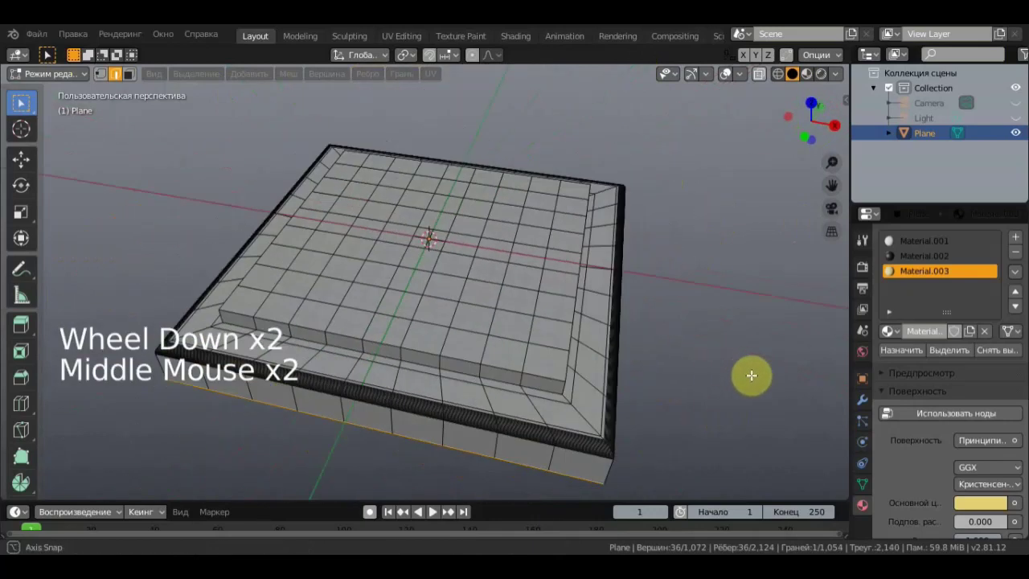
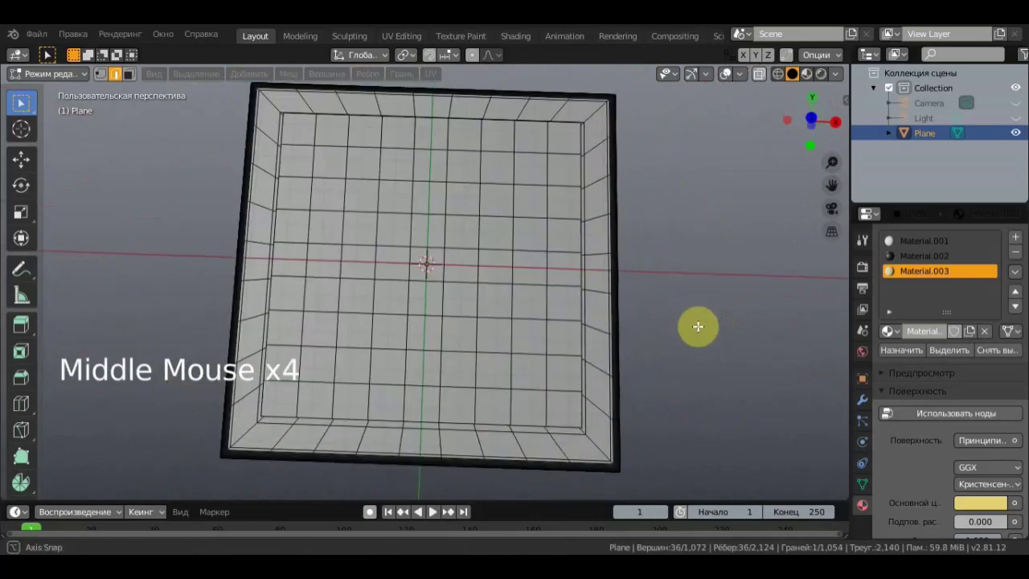
{"action": "scroll", "scroll_direction": "down", "scroll_amount": 3}
{"action": "middle_click", "coordinate": [705, 315]}
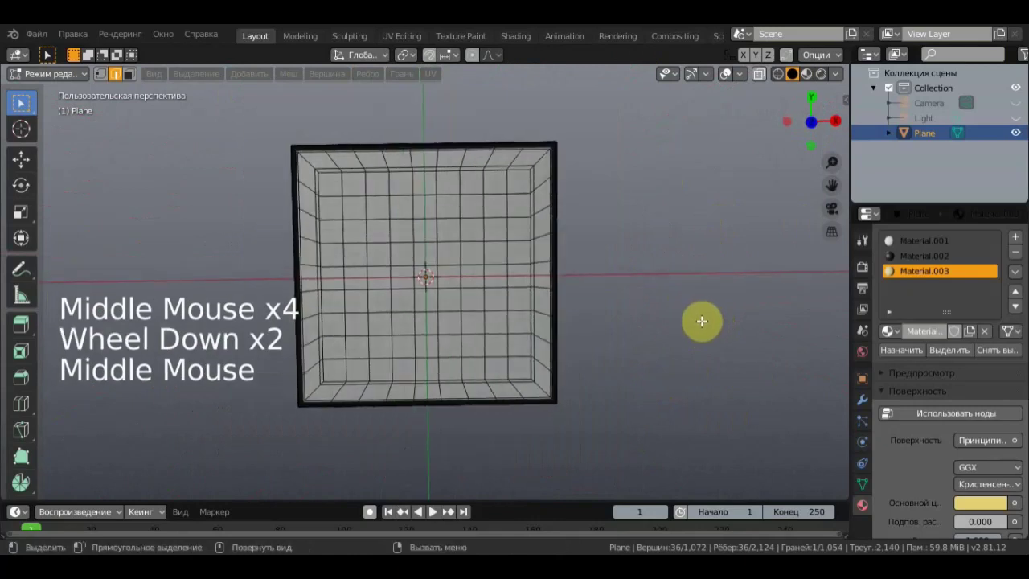
{"action": "scroll", "scroll_direction": "up", "scroll_amount": 3}
{"action": "middle_click", "coordinate": [598, 190]}
{"action": "scroll", "scroll_direction": "up", "scroll_amount": 3}
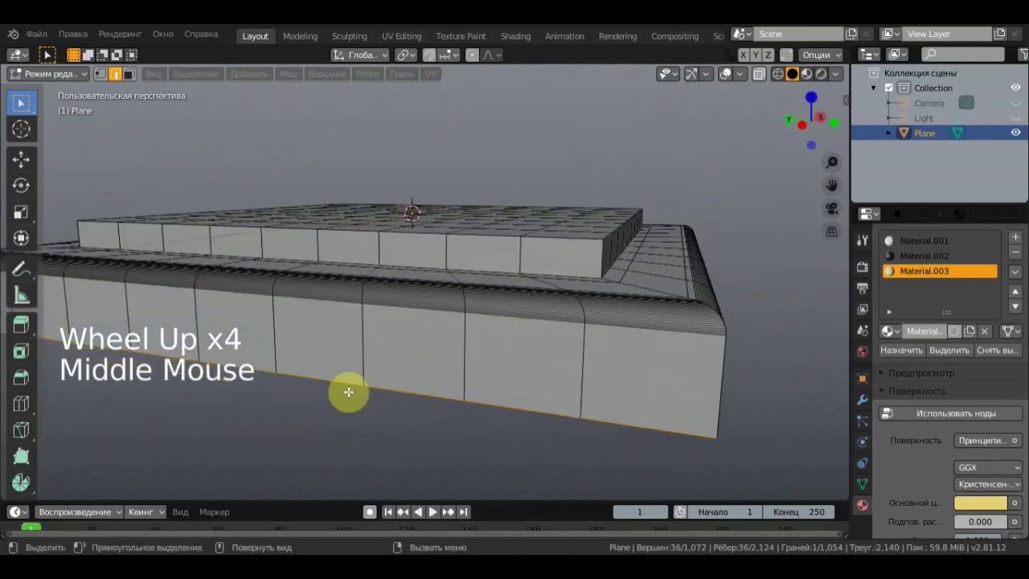
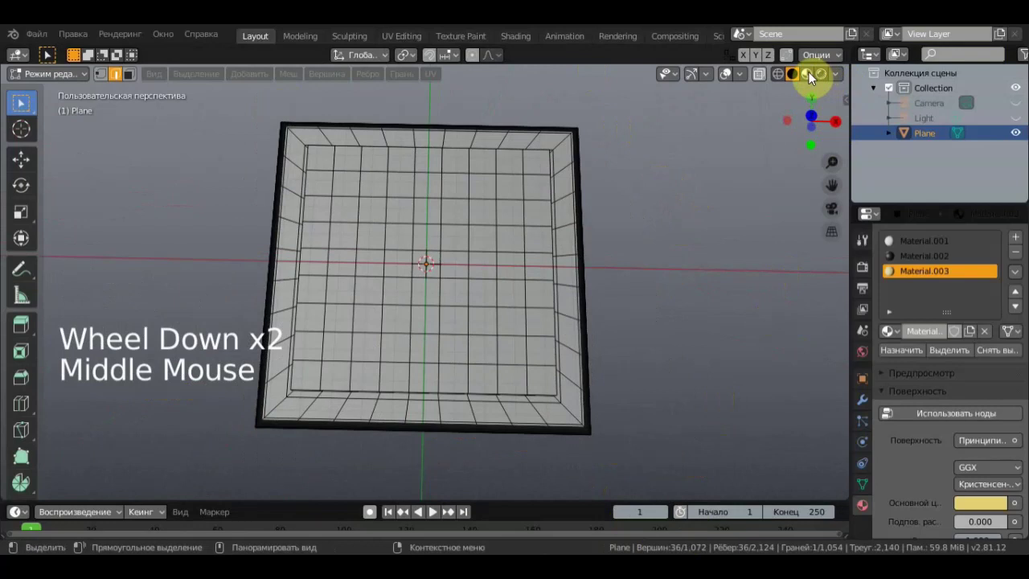
Step: Switch to material preview and leave Edit Mode for Object Mode
{"action": "left_click", "coordinate": [812, 78]}
{"action": "scroll", "scroll_direction": "up", "scroll_amount": 3}
{"action": "scroll", "scroll_direction": "down", "scroll_amount": 3}
{"action": "left_click", "coordinate": [73, 80]}
Step: Orbit the finished chessboard to review its checker squares and cream frame
{"action": "scroll", "scroll_direction": "down", "scroll_amount": 3}
{"action": "middle_click", "coordinate": [596, 218]}
{"action": "scroll", "scroll_direction": "up", "scroll_amount": 3}
{"action": "middle_click", "coordinate": [631, 196]}
{"action": "scroll", "scroll_direction": "down", "scroll_amount": 3}
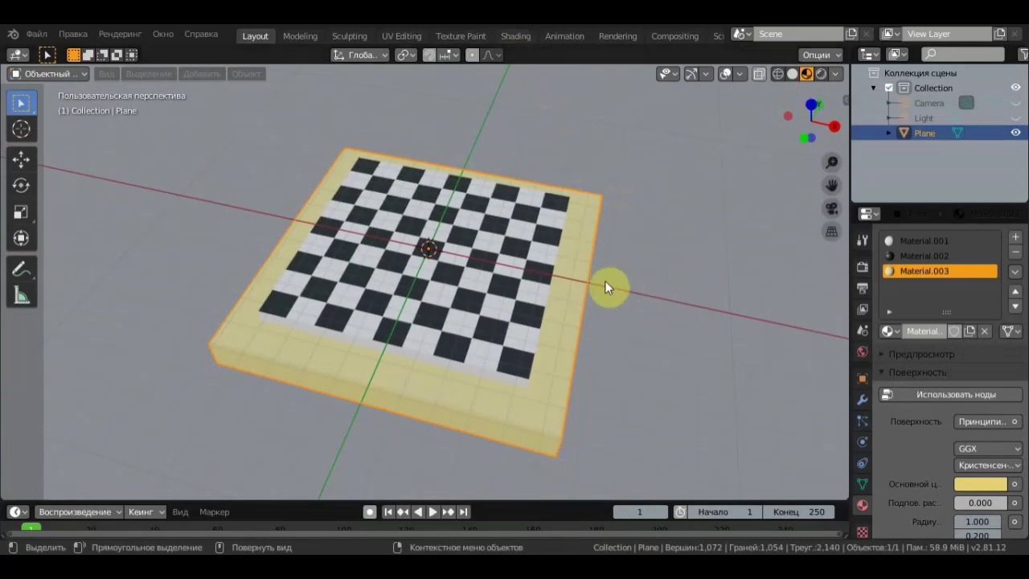
{"action": "scroll", "scroll_direction": "down", "scroll_amount": 3}
{"action": "middle_click", "coordinate": [553, 273]}
{"action": "scroll", "scroll_direction": "down", "scroll_amount": 3}
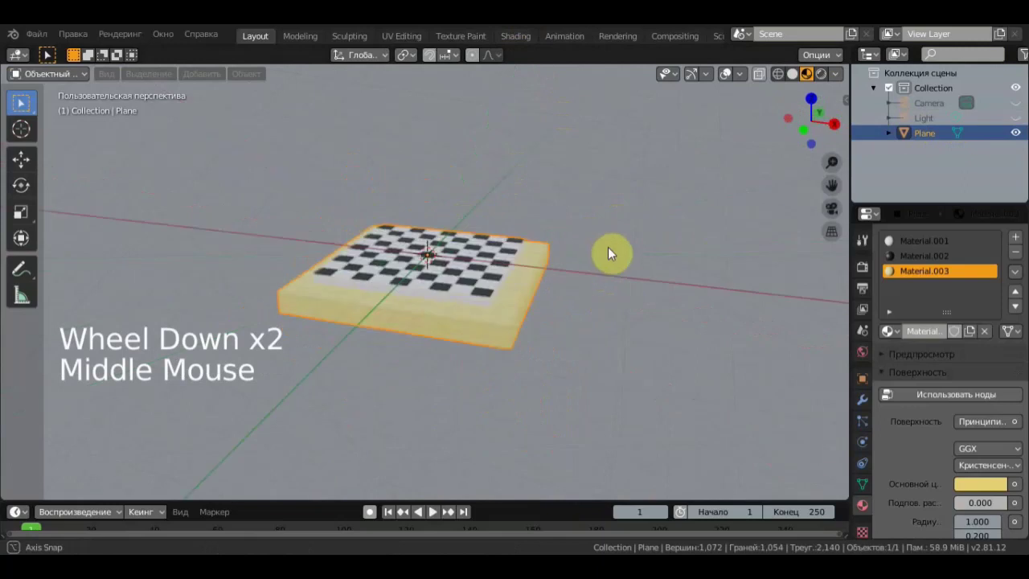